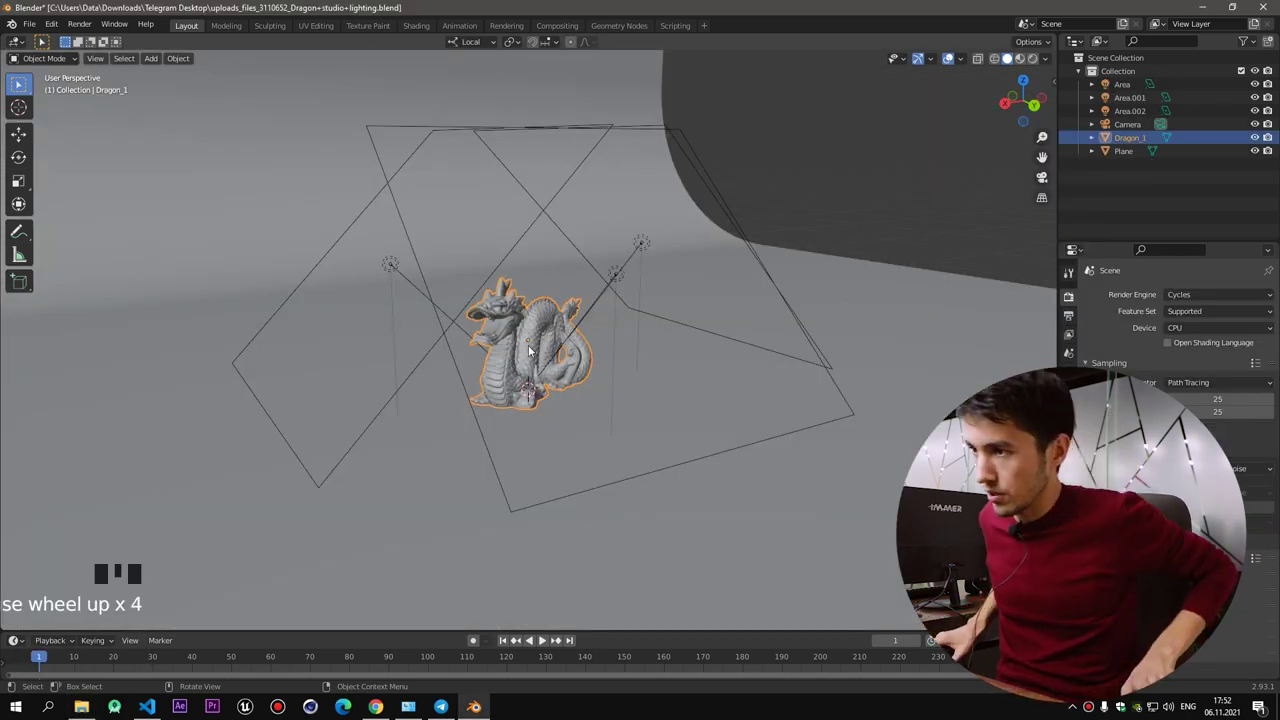
# Orbit and zoom around the dragon scene to locate and select the existing camera
pyautogui.scroll(3)
pyautogui.moveTo(559, 316); pyautogui.dragTo(546, 344)
pyautogui.scroll(3)
pyautogui.moveTo(515, 345); pyautogui.dragTo(657, 232)
pyautogui.click(657, 232)
pyautogui.moveTo(587, 279); pyautogui.dragTo(583, 283)
pyautogui.scroll(3)
pyautogui.moveTo(628, 260); pyautogui.dragTo(533, 279)
pyautogui.scroll(-3)
pyautogui.scroll(3)
pyautogui.moveTo(572, 250); pyautogui.dragTo(621, 269)
pyautogui.scroll(-3)
pyautogui.middleClick(683, 288)
# Select the Camera in the Outliner and delete it with X
pyautogui.click(1009, 61)
pyautogui.moveTo(743, 310); pyautogui.dragTo(818, 307)
pyautogui.scroll(-3)
pyautogui.moveTo(1121, 123); pyautogui.dragTo(1105, 135)
pyautogui.scroll(3)
pyautogui.scroll(-3)
pyautogui.middleClick(770, 382)
pyautogui.scroll(3)
pyautogui.moveTo(534, 329); pyautogui.dragTo(530, 366)
pyautogui.scroll(3)
pyautogui.press('x')
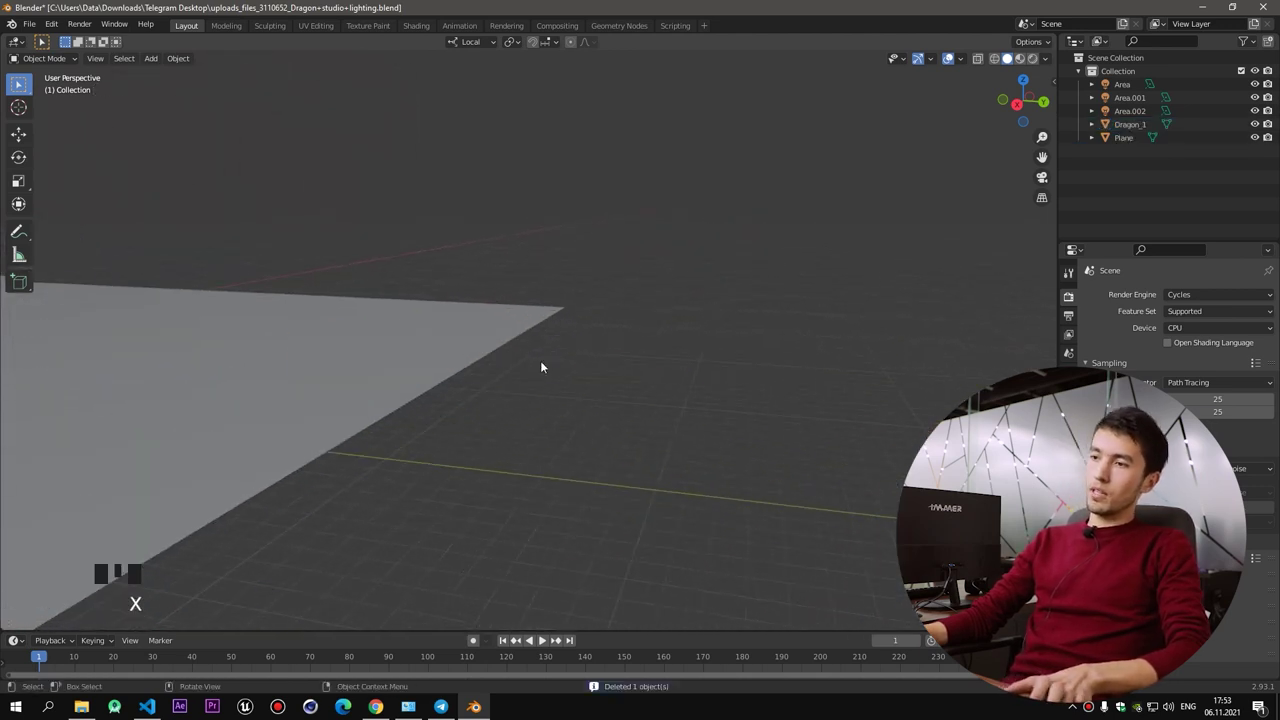
# Inspect the dragon and lights, then look straight down on the scene from top view
pyautogui.moveTo(527, 360); pyautogui.dragTo(545, 446)
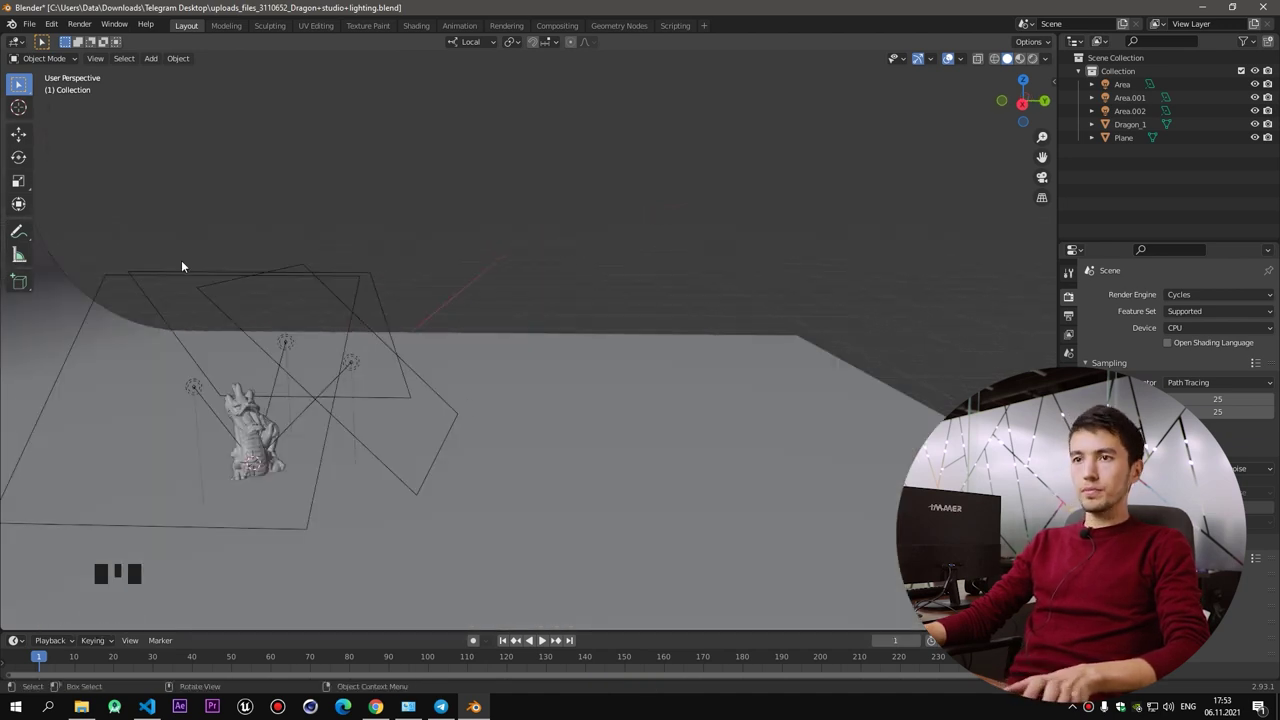
pyautogui.moveTo(216, 277); pyautogui.dragTo(492, 421)
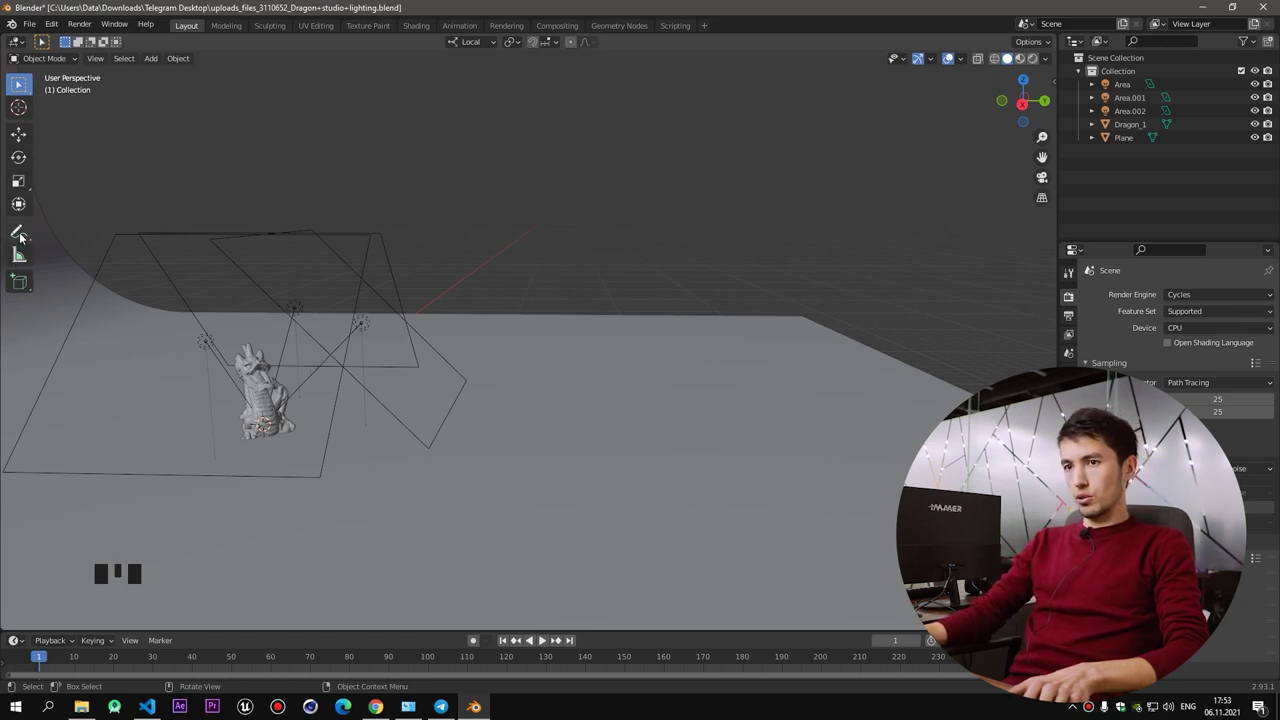
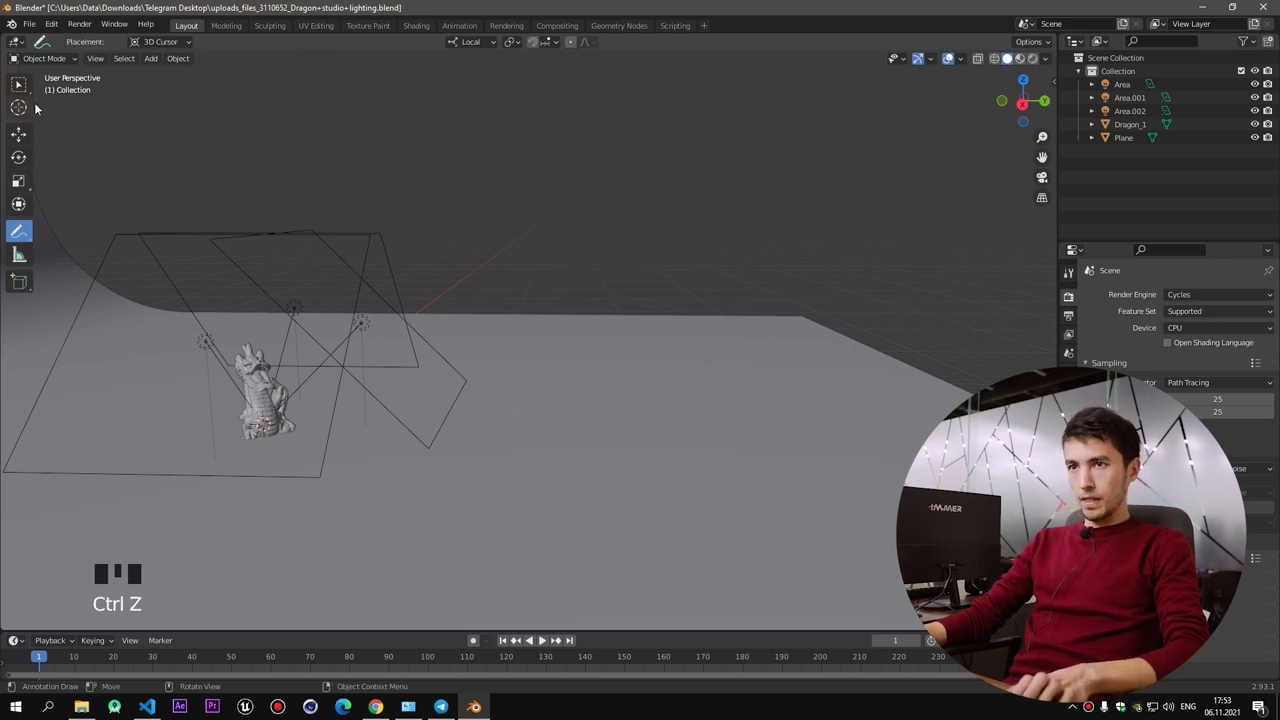
pyautogui.moveTo(23, 80); pyautogui.dragTo(298, 401)
pyautogui.press('KP_7')
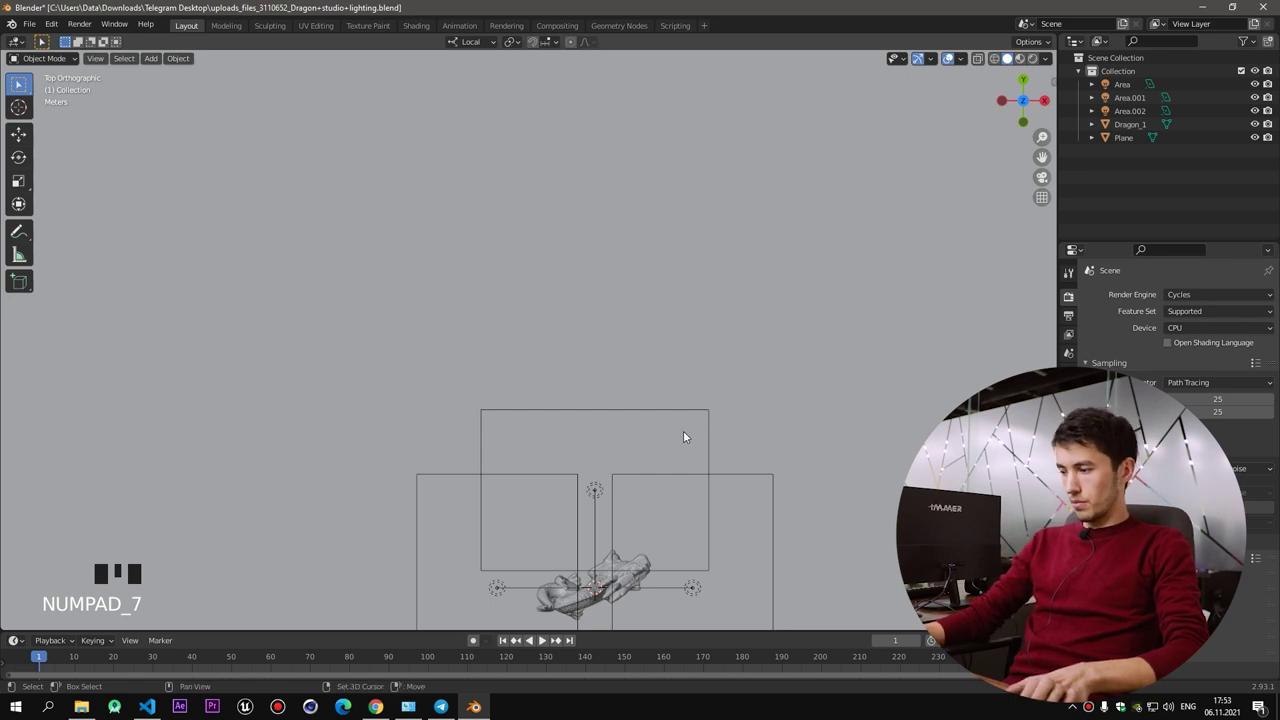
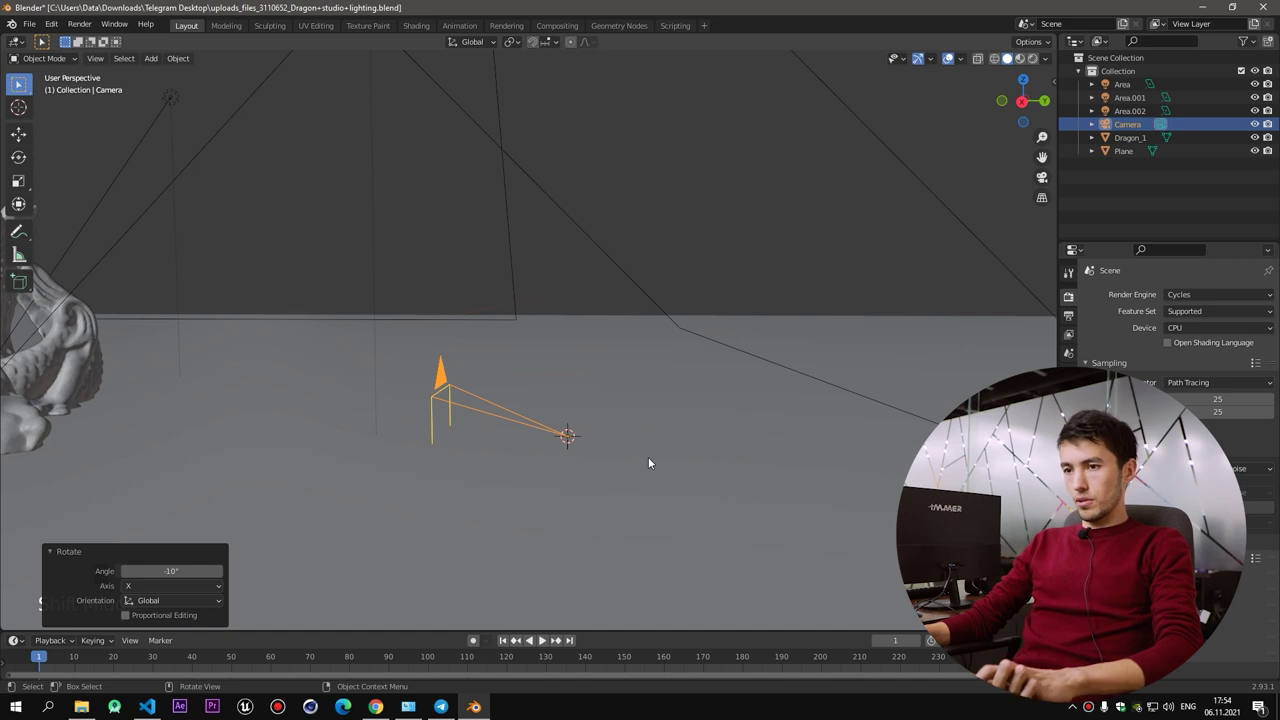
# Undo the last action and start moving the new camera with G
pyautogui.press('ctrl+z')
pyautogui.press('g')
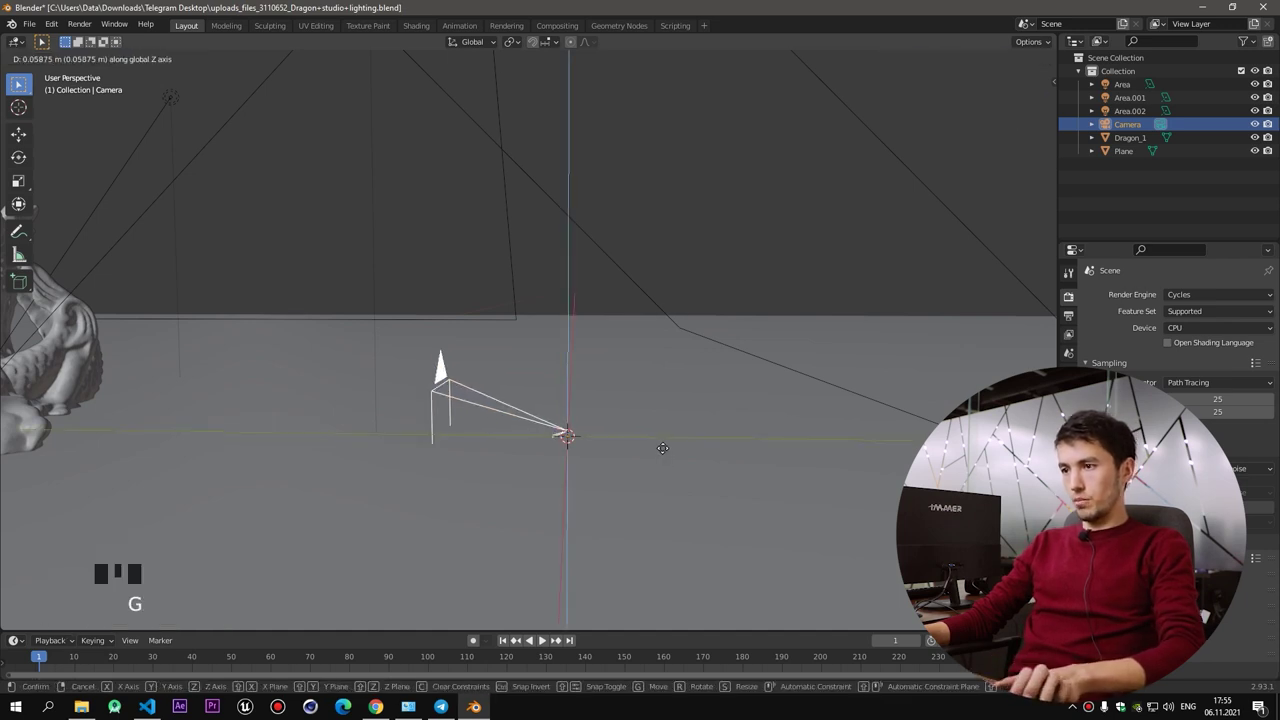
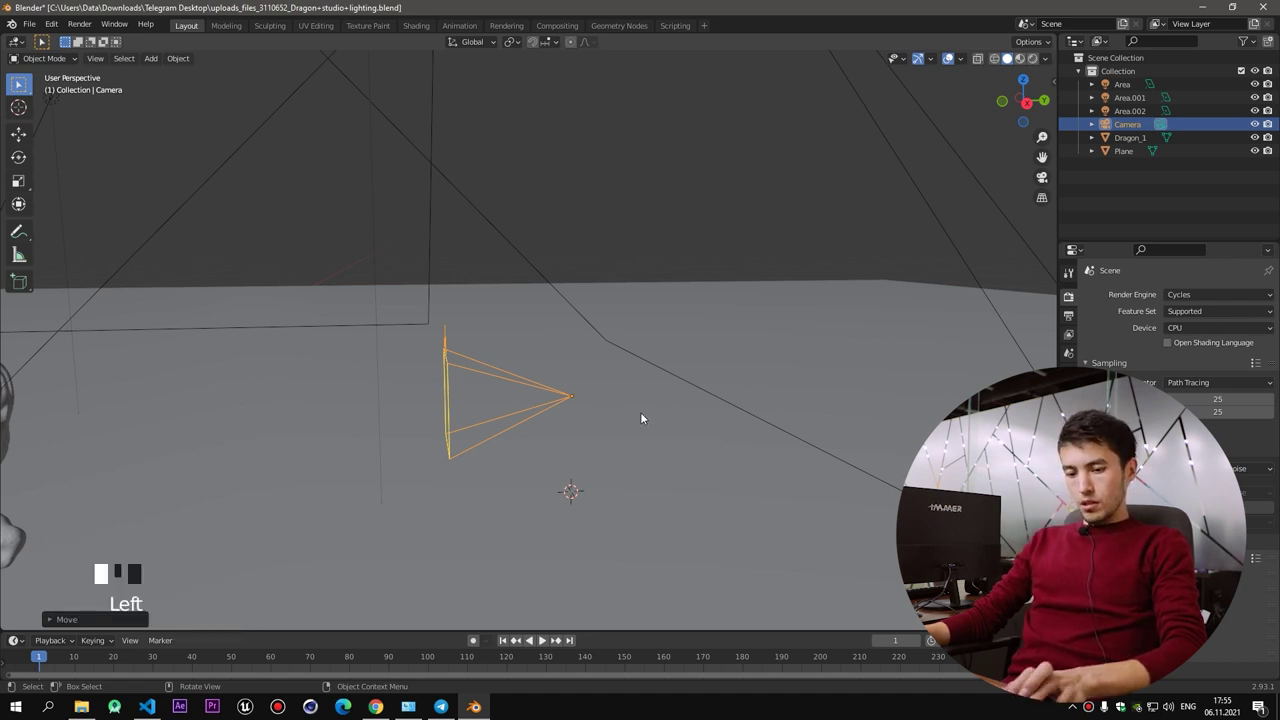
# Add an Arrows empty and move it up to the camera's height
pyautogui.press('shift+a')
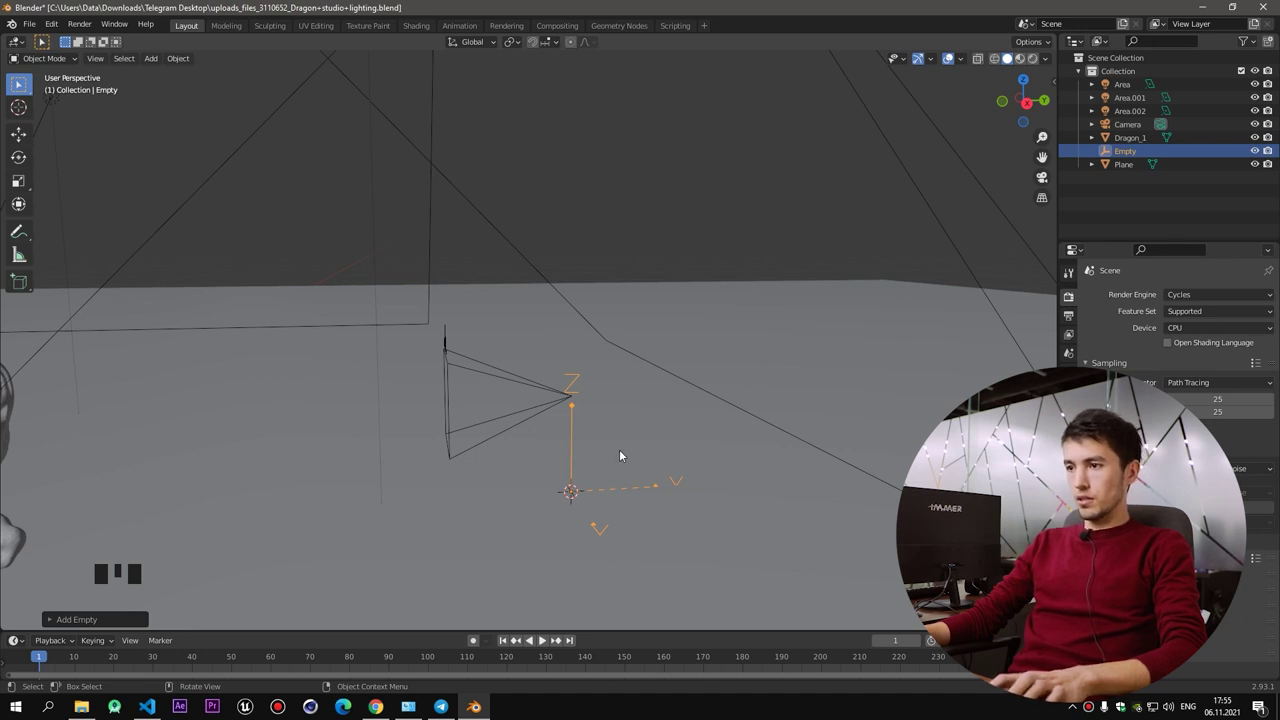
pyautogui.scroll(3)
pyautogui.scroll(3)
pyautogui.press('g')
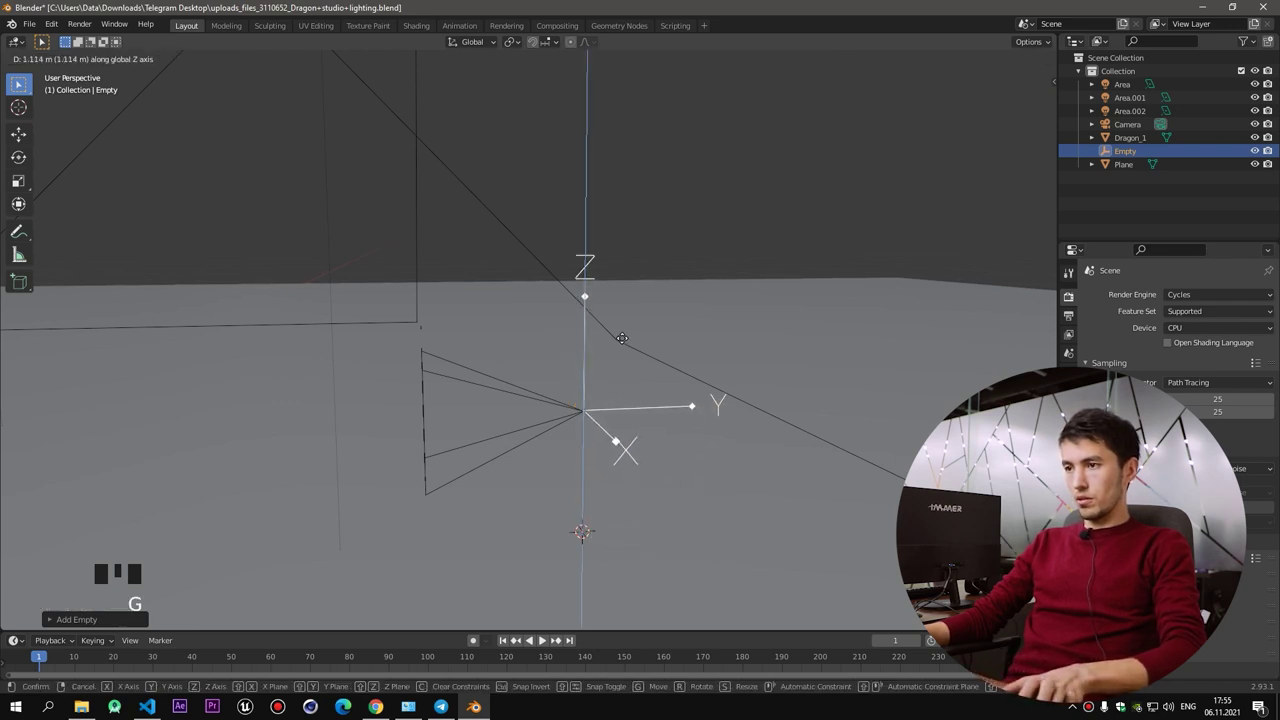
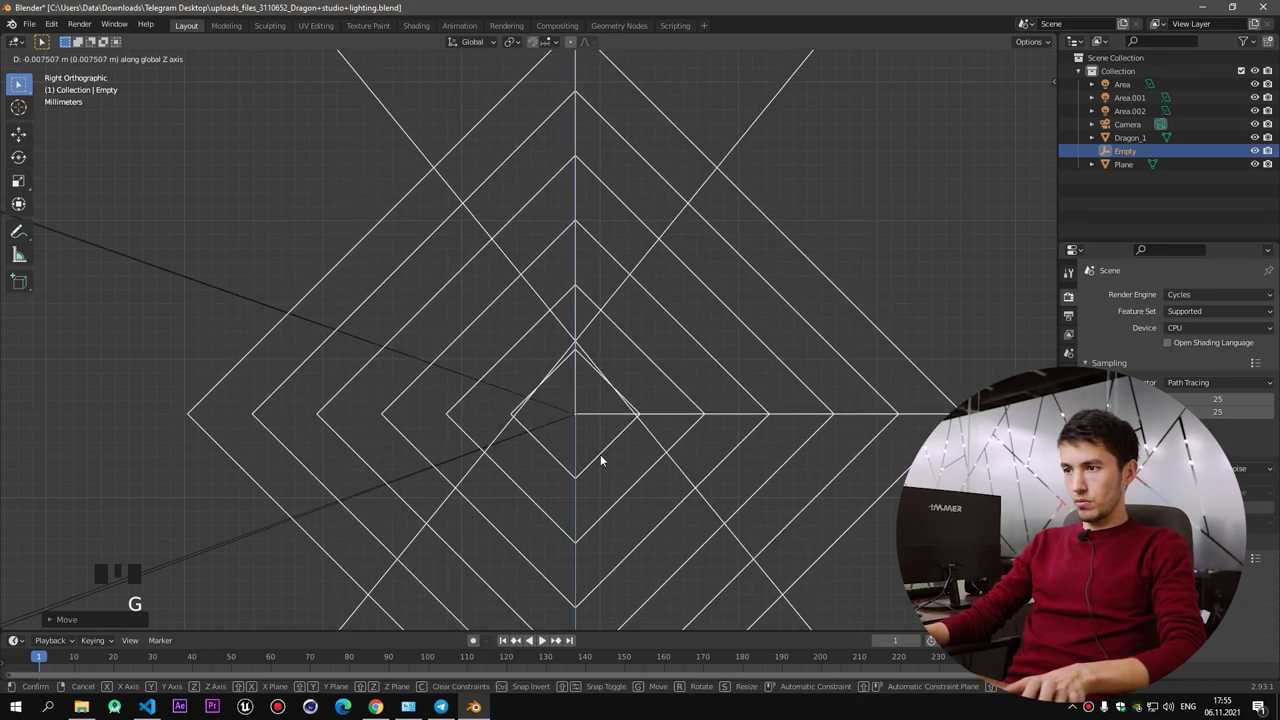
pyautogui.press('KP_1')
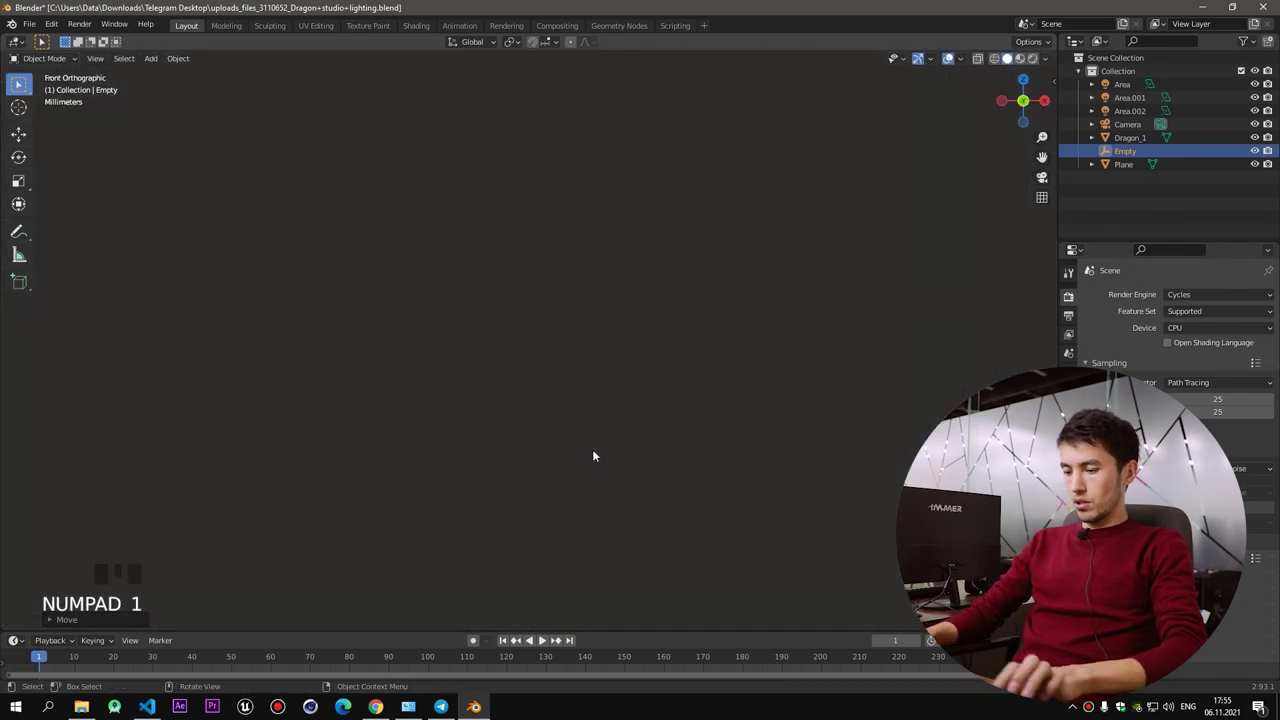
pyautogui.press('ctrl+KP_1')
pyautogui.scroll(-3)
pyautogui.scroll(-3)
# Select the empty and then add the camera to the selection for parenting
pyautogui.moveTo(588, 426); pyautogui.dragTo(604, 433)
pyautogui.moveTo(659, 442); pyautogui.dragTo(589, 409)
pyautogui.scroll(3)
pyautogui.middleClick(564, 401)
pyautogui.scroll(-3)
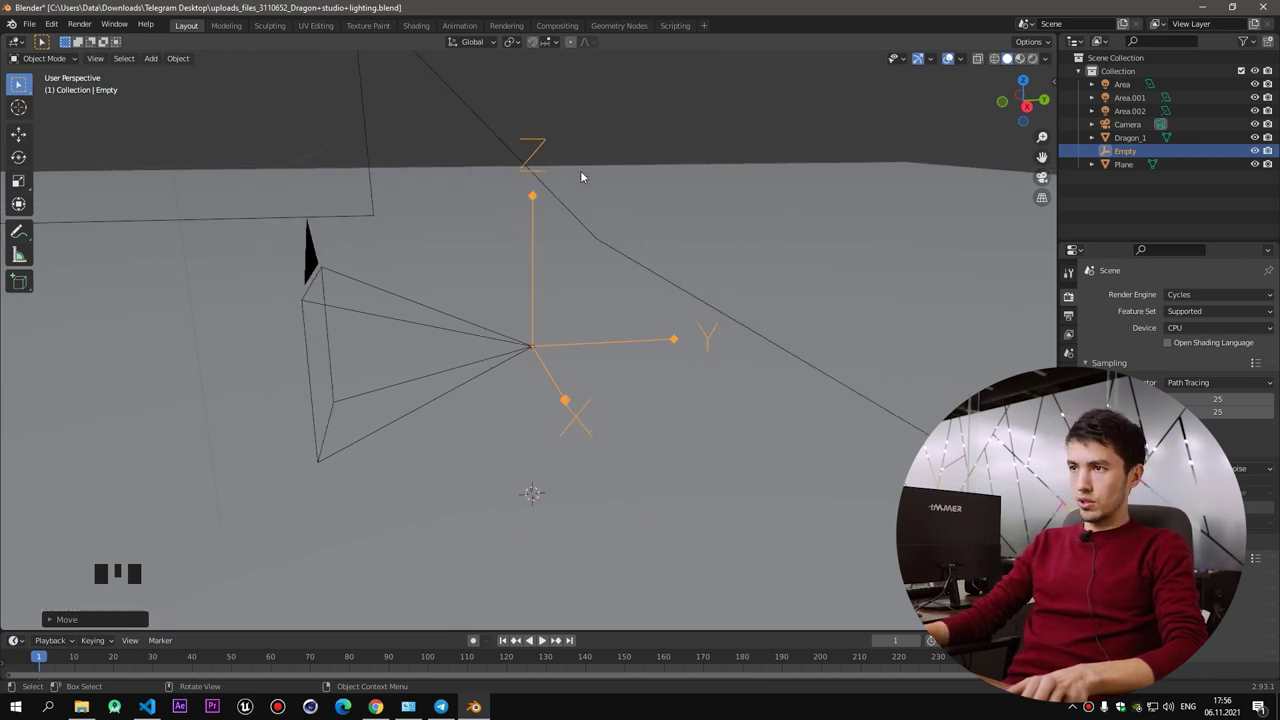
pyautogui.moveTo(568, 323); pyautogui.dragTo(617, 407)
pyautogui.click(617, 407)
pyautogui.click(638, 442)
pyautogui.click(622, 412)
pyautogui.moveTo(614, 415); pyautogui.dragTo(518, 393)
pyautogui.click(518, 393)
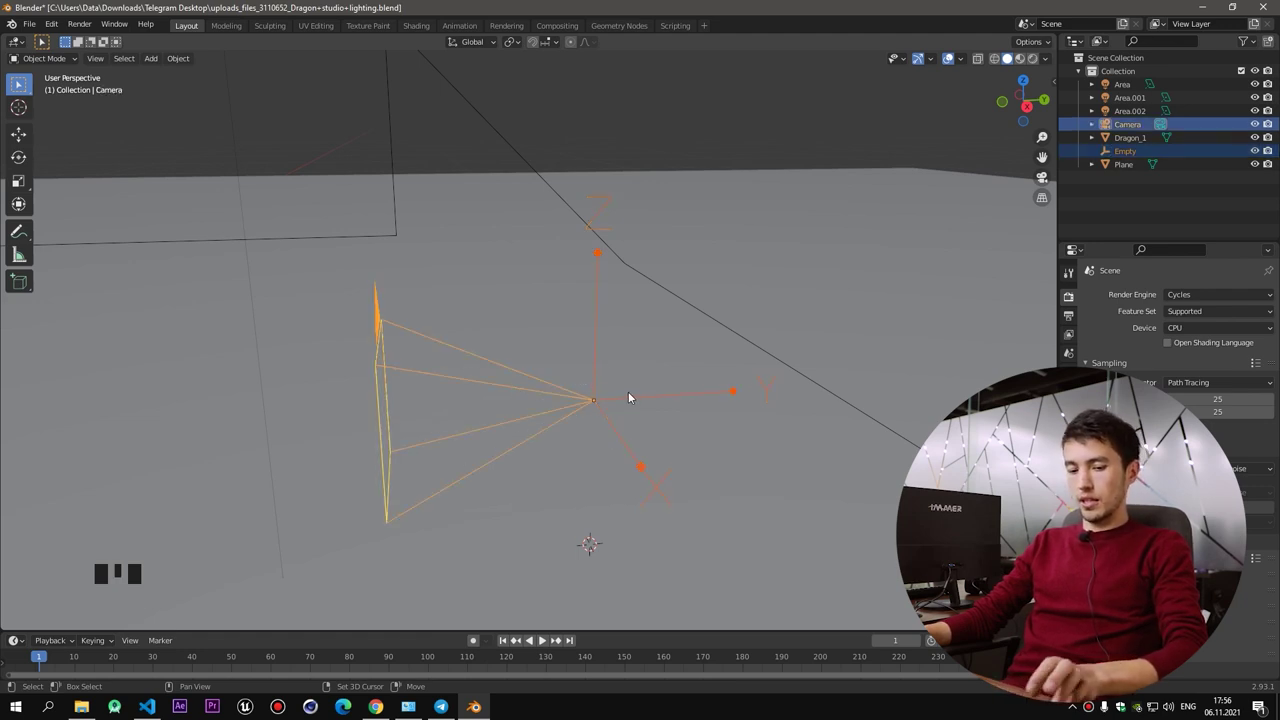
# Parent the empty to the camera with Ctrl+P, expand the Camera and reselect the nested Empty
pyautogui.press('ctrl+p')
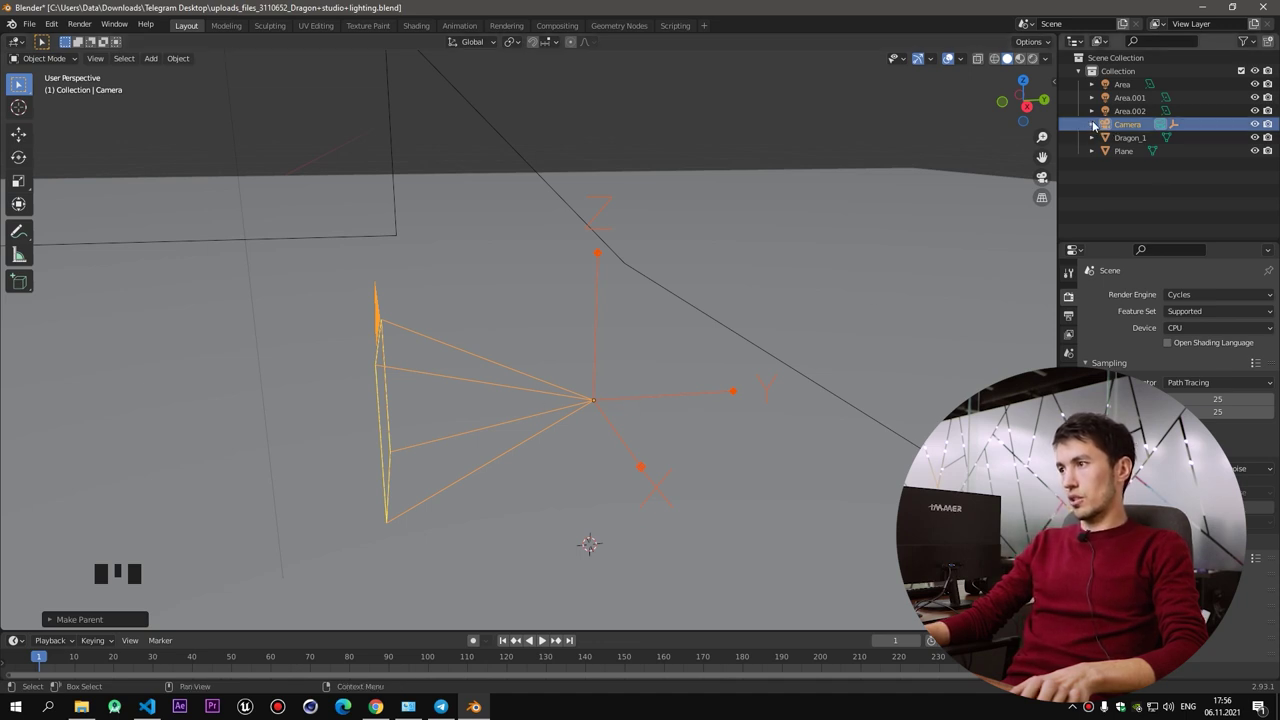
pyautogui.click(1100, 121)
pyautogui.click(1100, 125)
pyautogui.click(648, 339)
pyautogui.click(599, 312)
pyautogui.click(598, 333)
pyautogui.click(598, 337)
pyautogui.click(601, 334)
pyautogui.doubleClick(604, 261)
pyautogui.scroll(-3)
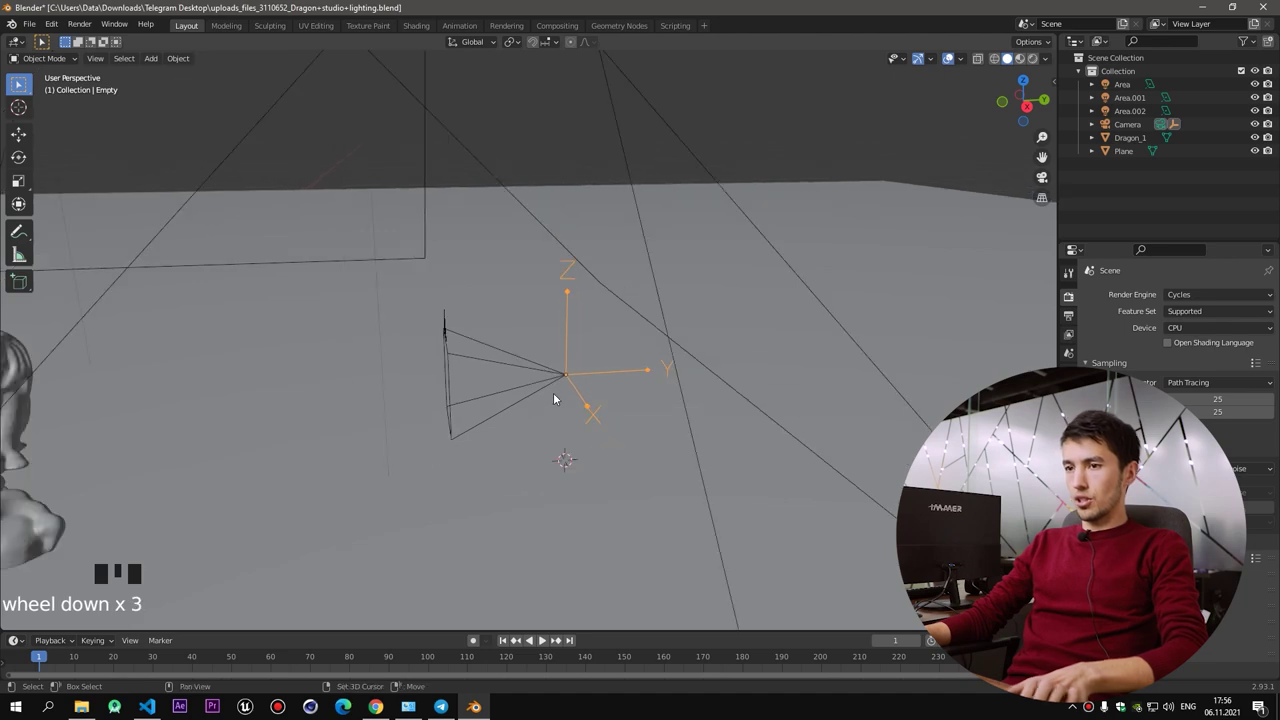
# Bring up the Add Object Constraint list for the empty to choose Shrinkwrap
pyautogui.moveTo(644, 398); pyautogui.dragTo(736, 388)
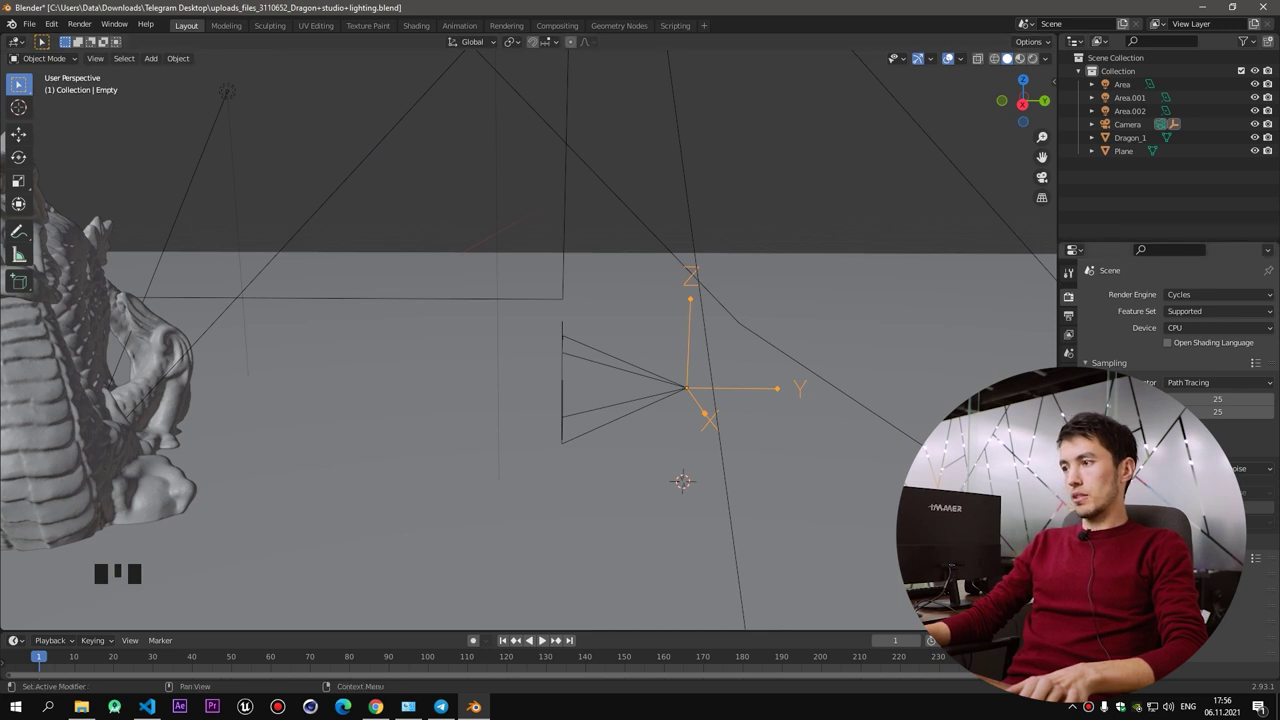
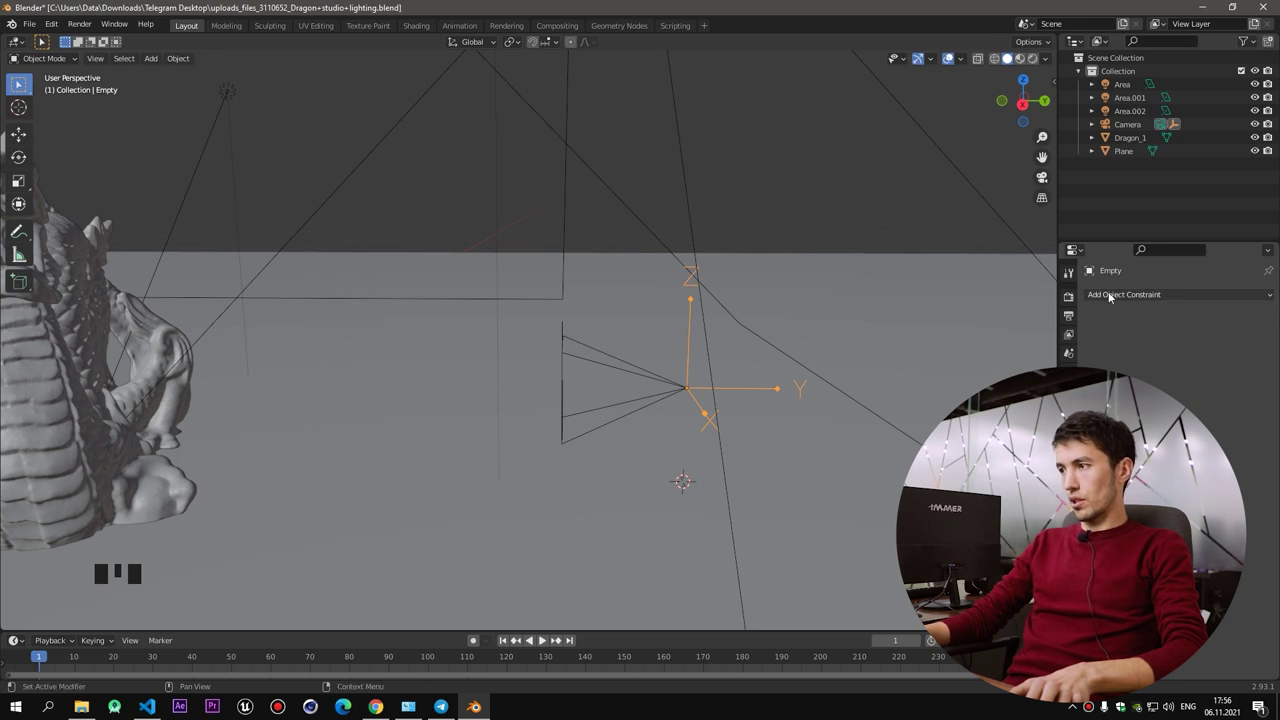
pyautogui.moveTo(1149, 295); pyautogui.dragTo(1232, 419)
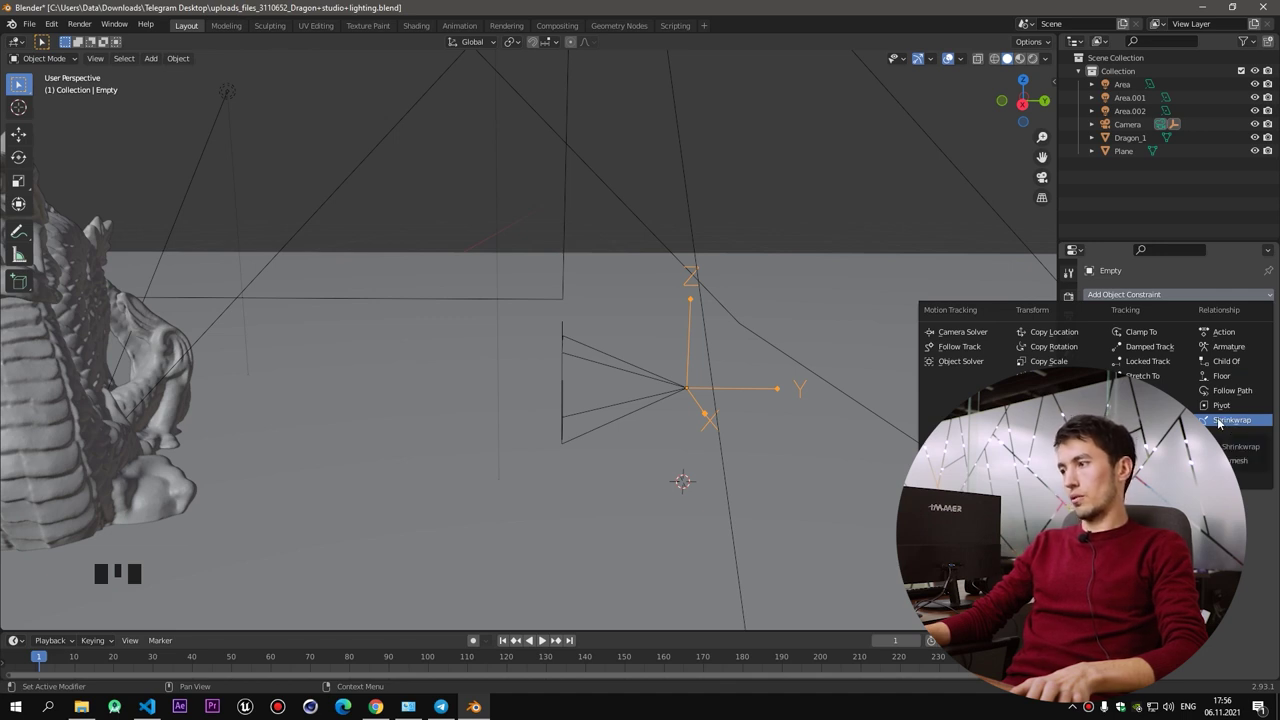
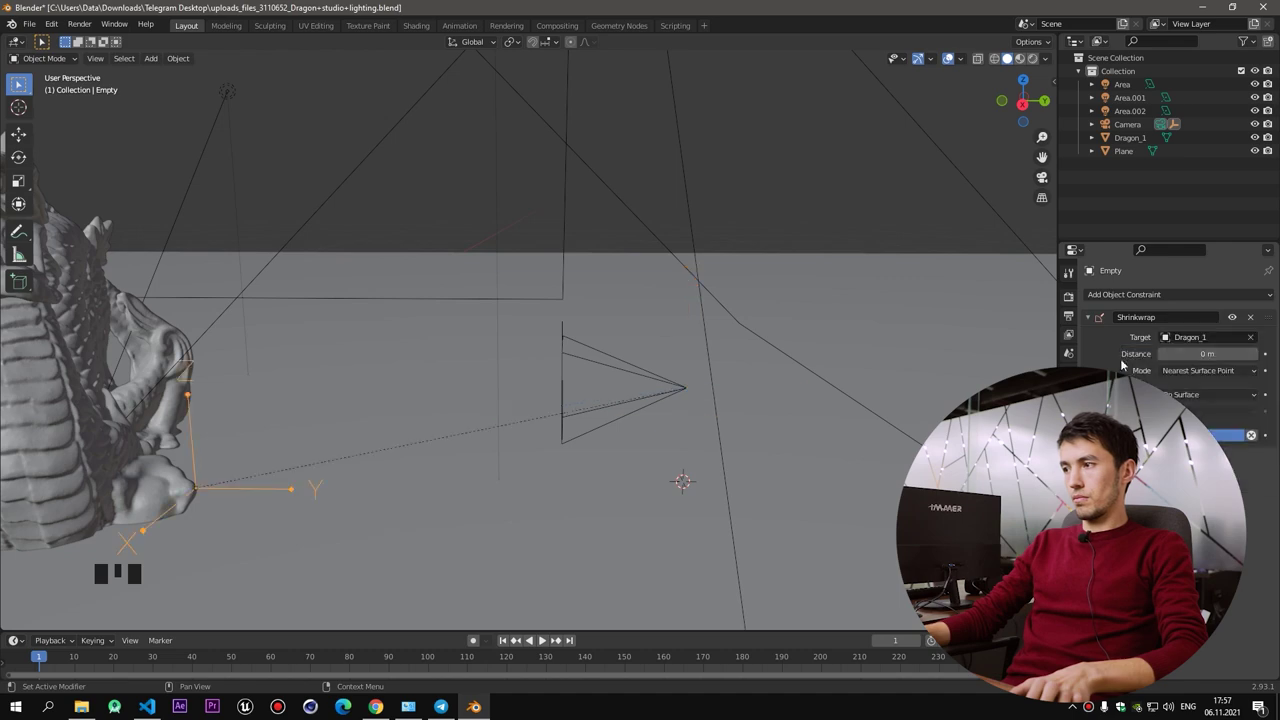
# Switch the empty's Shrinkwrap constraint mode to Project so it lands on Dragon_1
pyautogui.moveTo(371, 408); pyautogui.dragTo(253, 436)
pyautogui.scroll(3)
pyautogui.moveTo(327, 427); pyautogui.dragTo(466, 476)
pyautogui.scroll(3)
pyautogui.moveTo(502, 443); pyautogui.dragTo(568, 425)
pyautogui.moveTo(570, 436); pyautogui.dragTo(543, 376)
pyautogui.scroll(-3)
pyautogui.moveTo(690, 388); pyautogui.dragTo(474, 466)
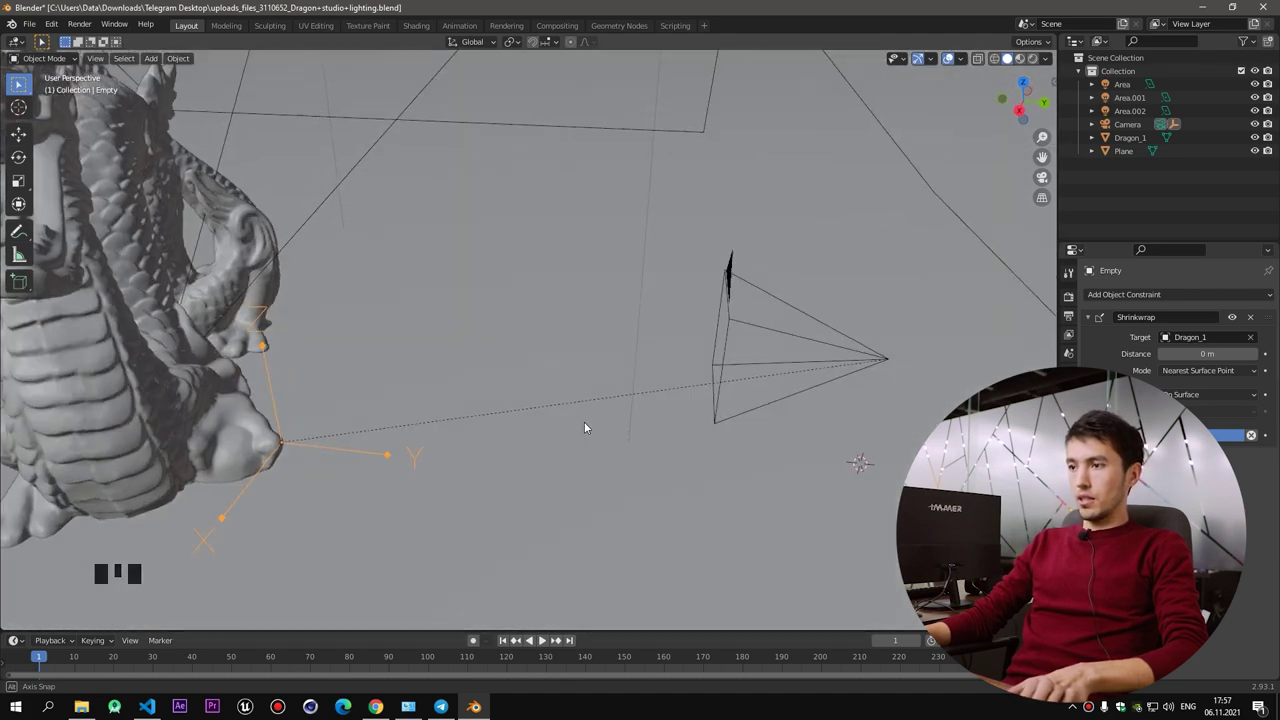
pyautogui.click(1210, 372)
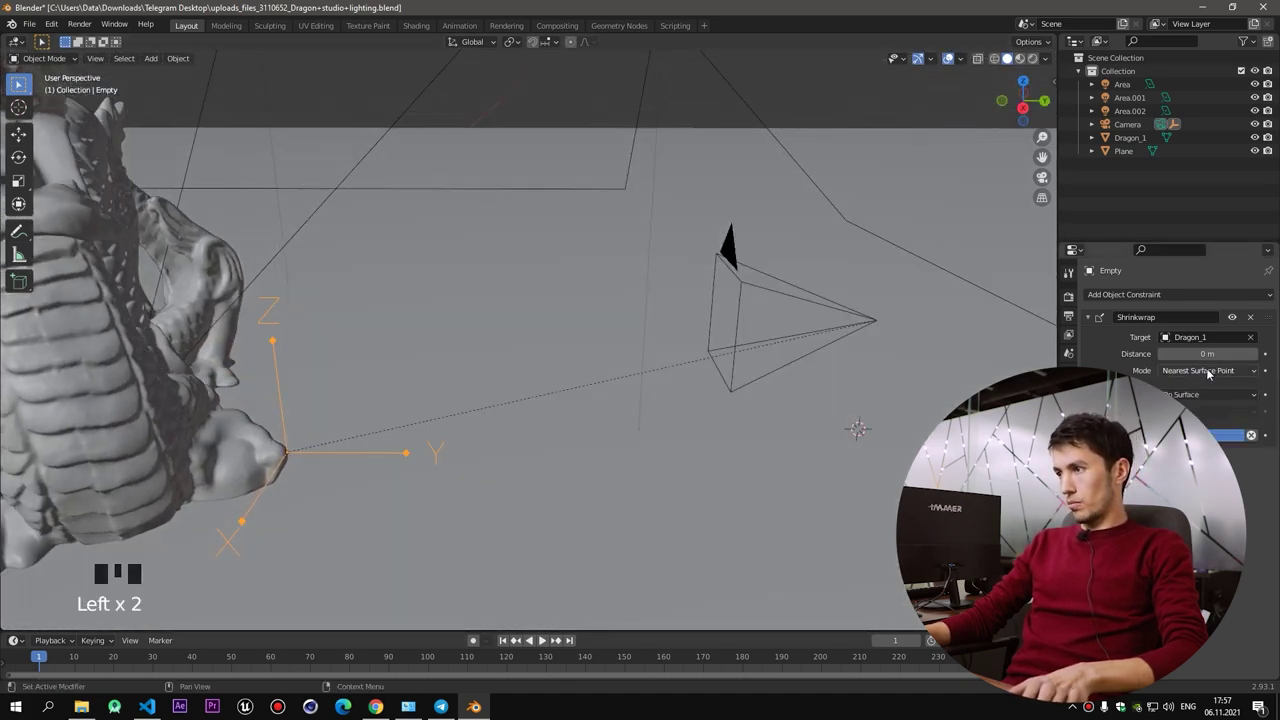
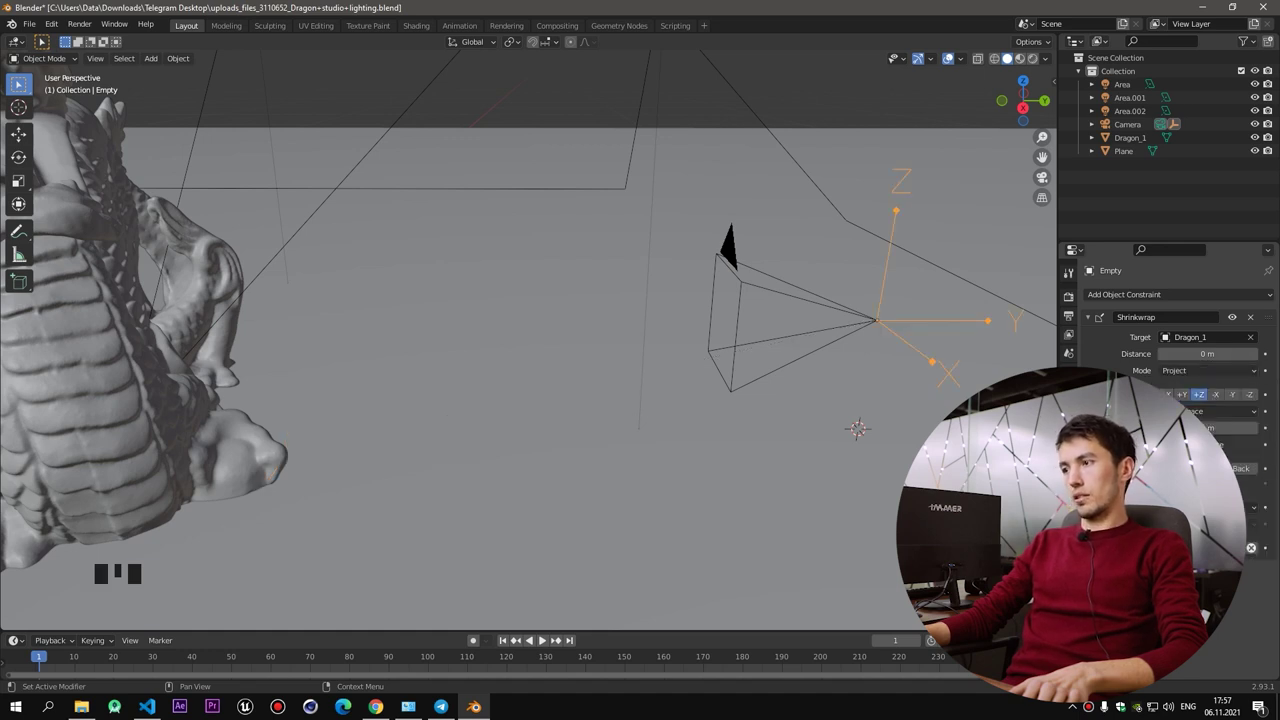
pyautogui.moveTo(954, 352); pyautogui.dragTo(384, 335)
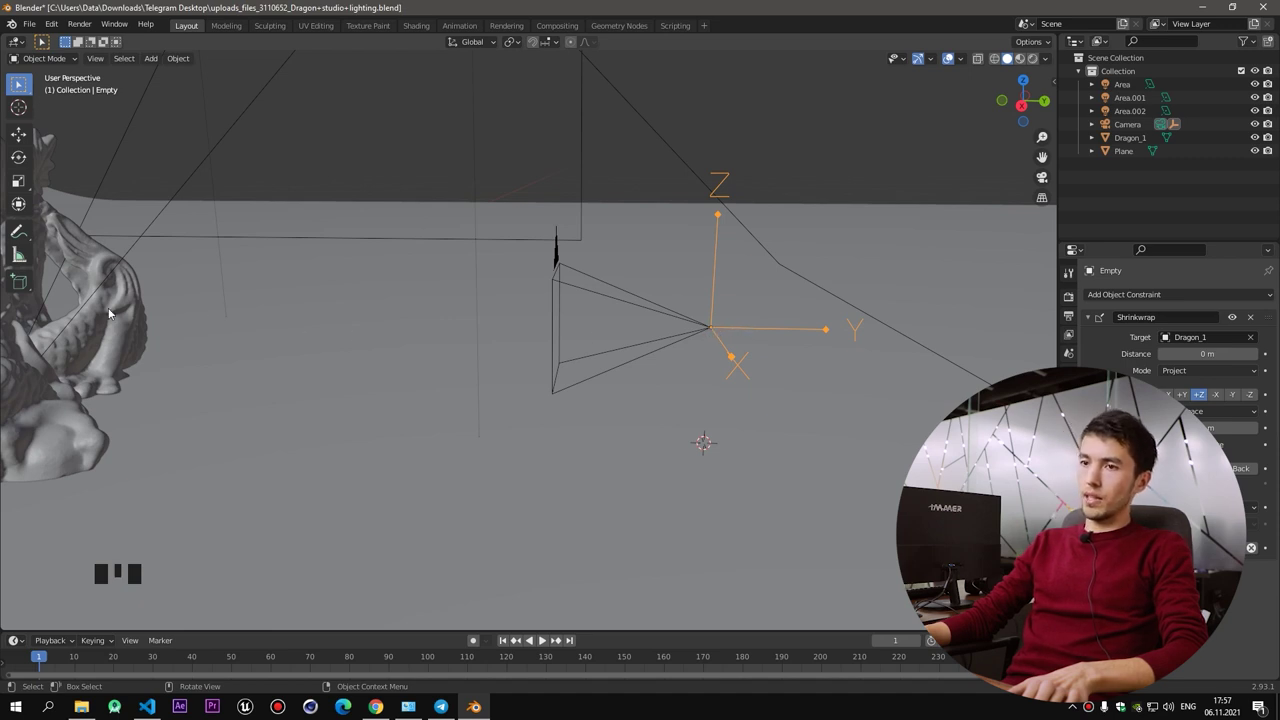
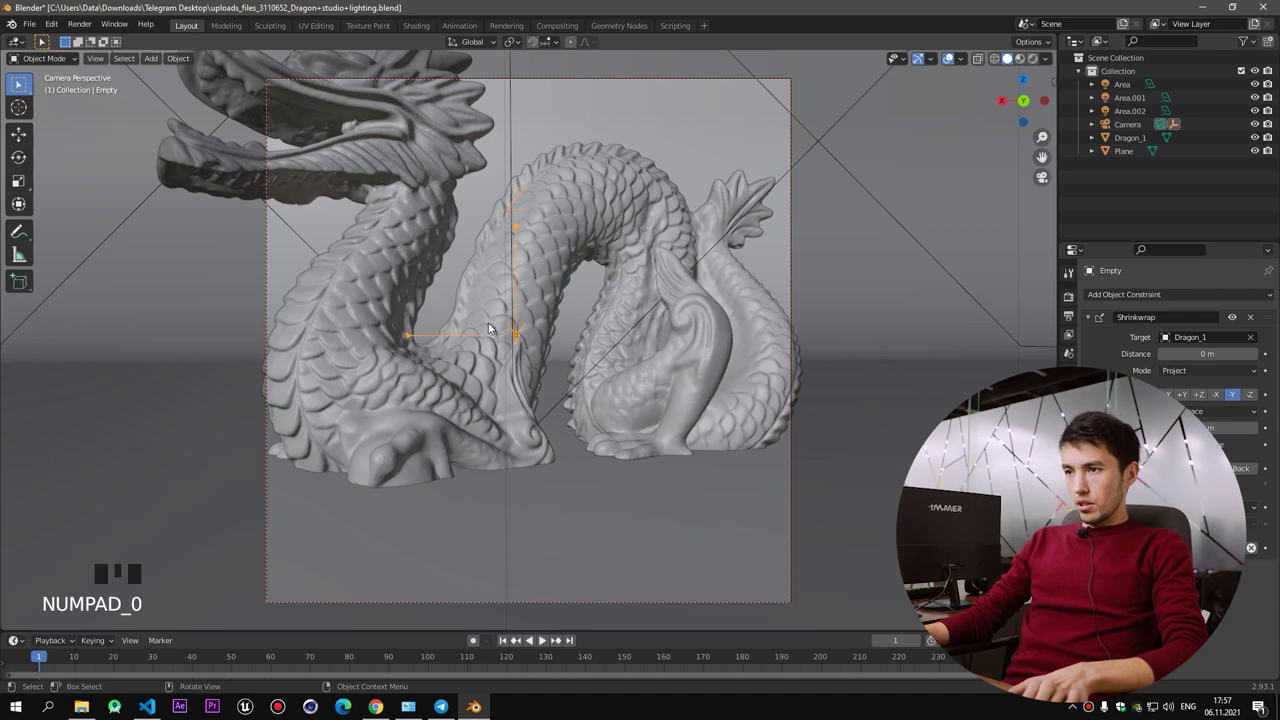
# Leave camera view and select the camera, then the dragon, in the viewport
pyautogui.press('KP_0')
pyautogui.moveTo(509, 364); pyautogui.dragTo(625, 354)
pyautogui.scroll(-3)
pyautogui.moveTo(580, 350); pyautogui.dragTo(516, 355)
pyautogui.moveTo(522, 357); pyautogui.dragTo(646, 329)
pyautogui.click(646, 329)
pyautogui.click(652, 326)
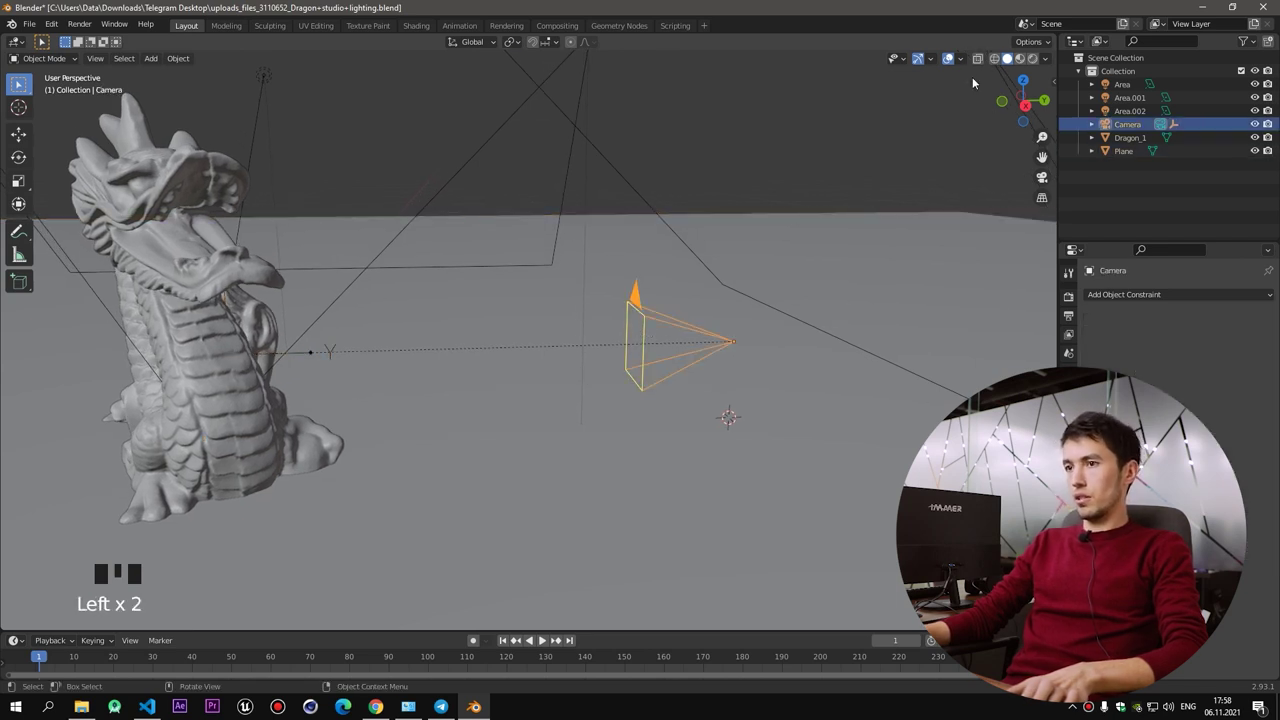
pyautogui.click(240, 341)
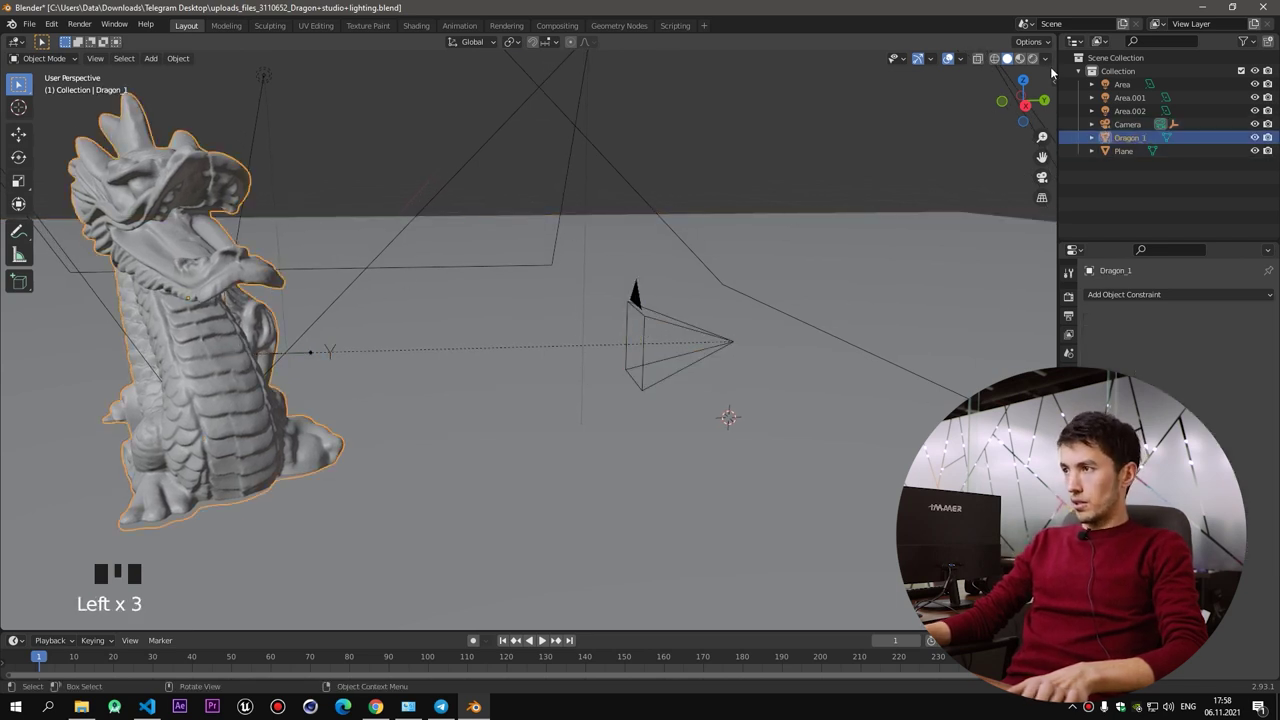
# Enable Depth of Field in the Viewport Shading settings and select the camera
pyautogui.moveTo(1052, 59); pyautogui.dragTo(974, 378)
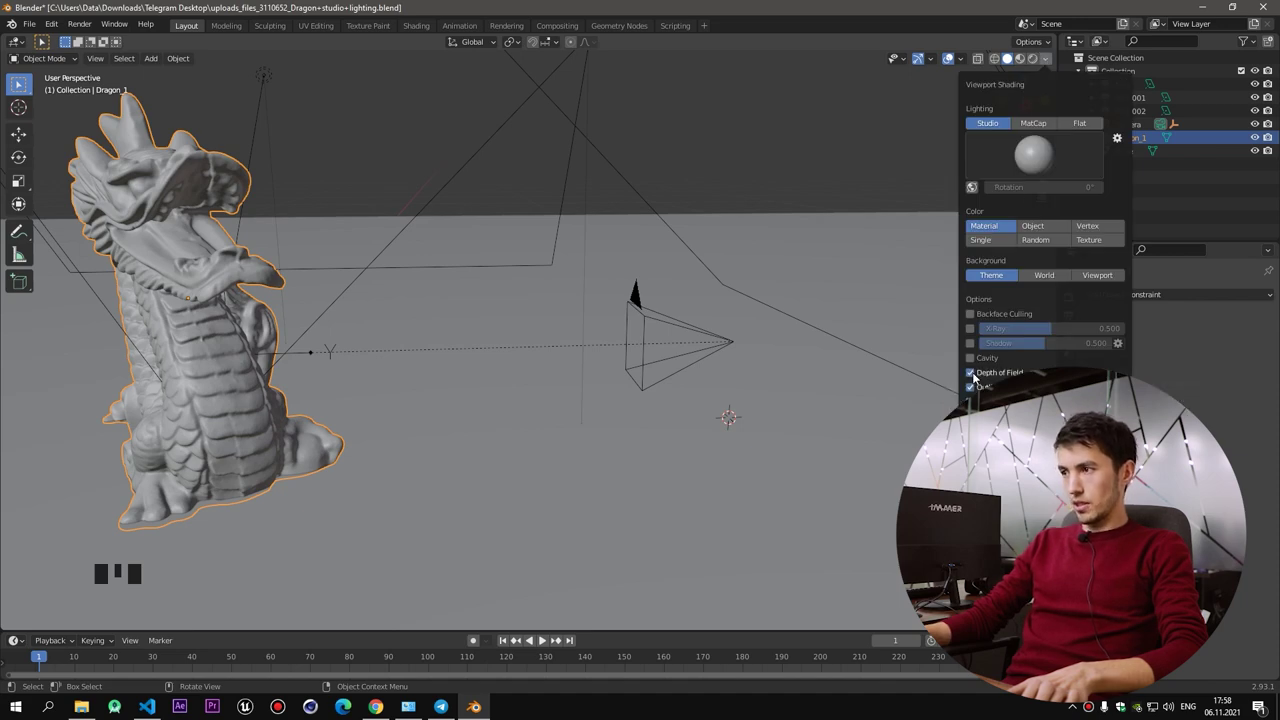
pyautogui.moveTo(724, 277); pyautogui.dragTo(679, 332)
pyautogui.click(679, 332)
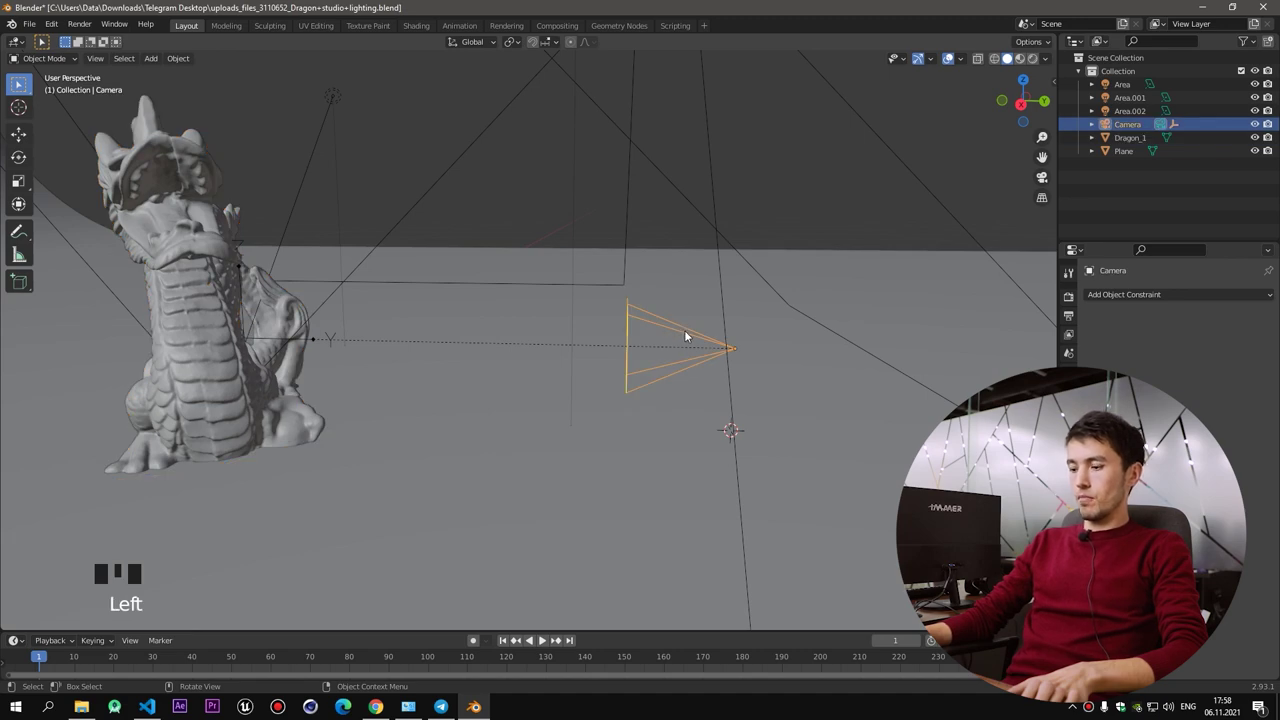
# Look through the new camera at the dragon with numpad 0
pyautogui.press('KP_0')
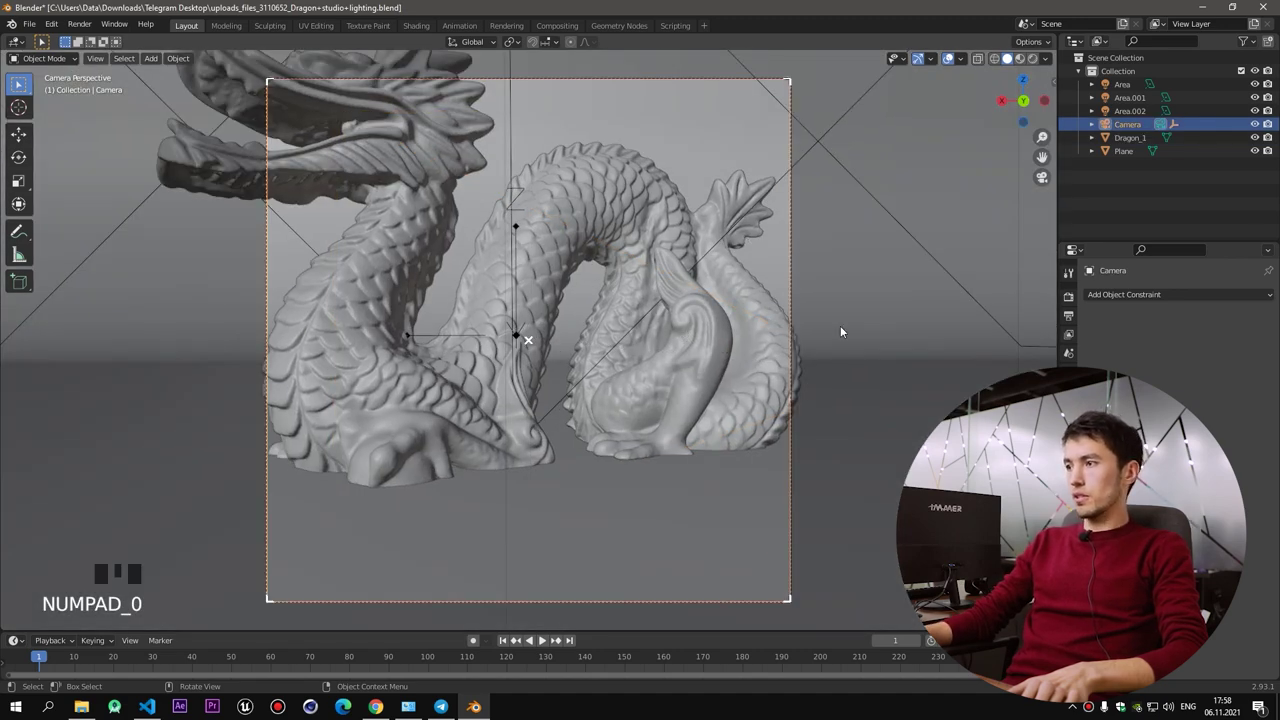
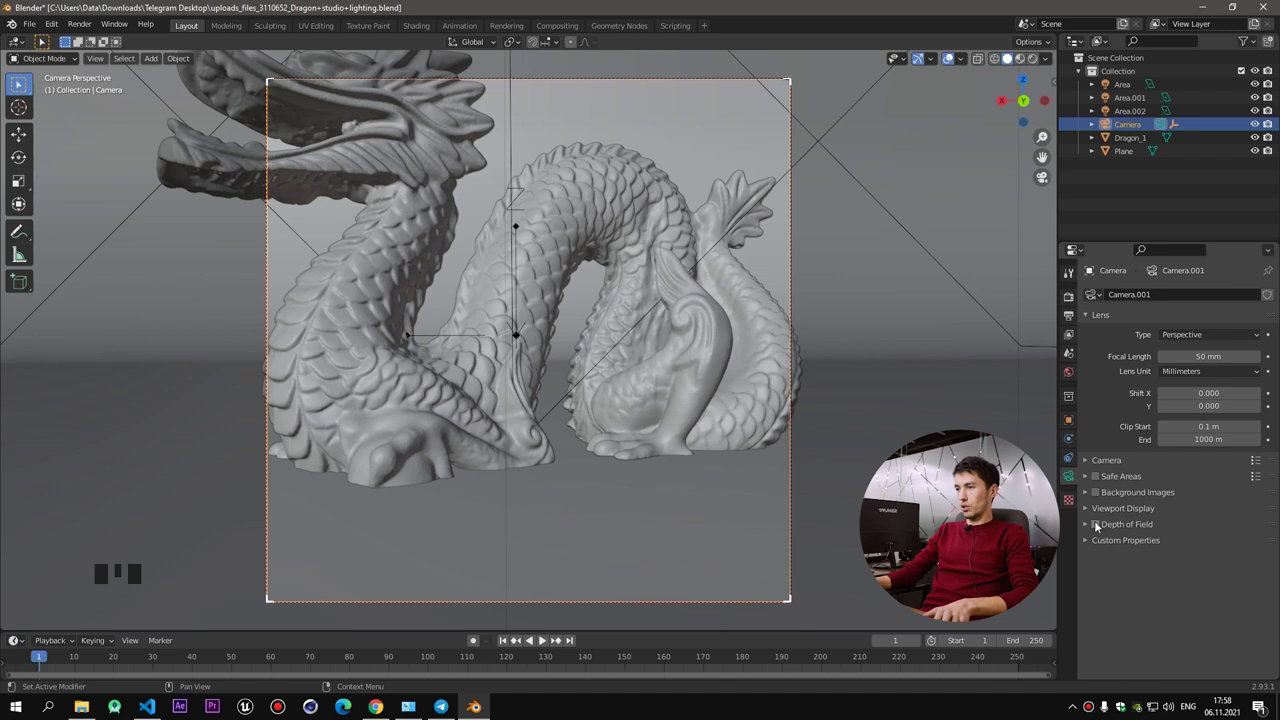
# Enable the camera's Depth of Field, try focus distances and undo back to 10 m
pyautogui.click(1098, 524)
pyautogui.moveTo(1083, 529); pyautogui.dragTo(1087, 471)
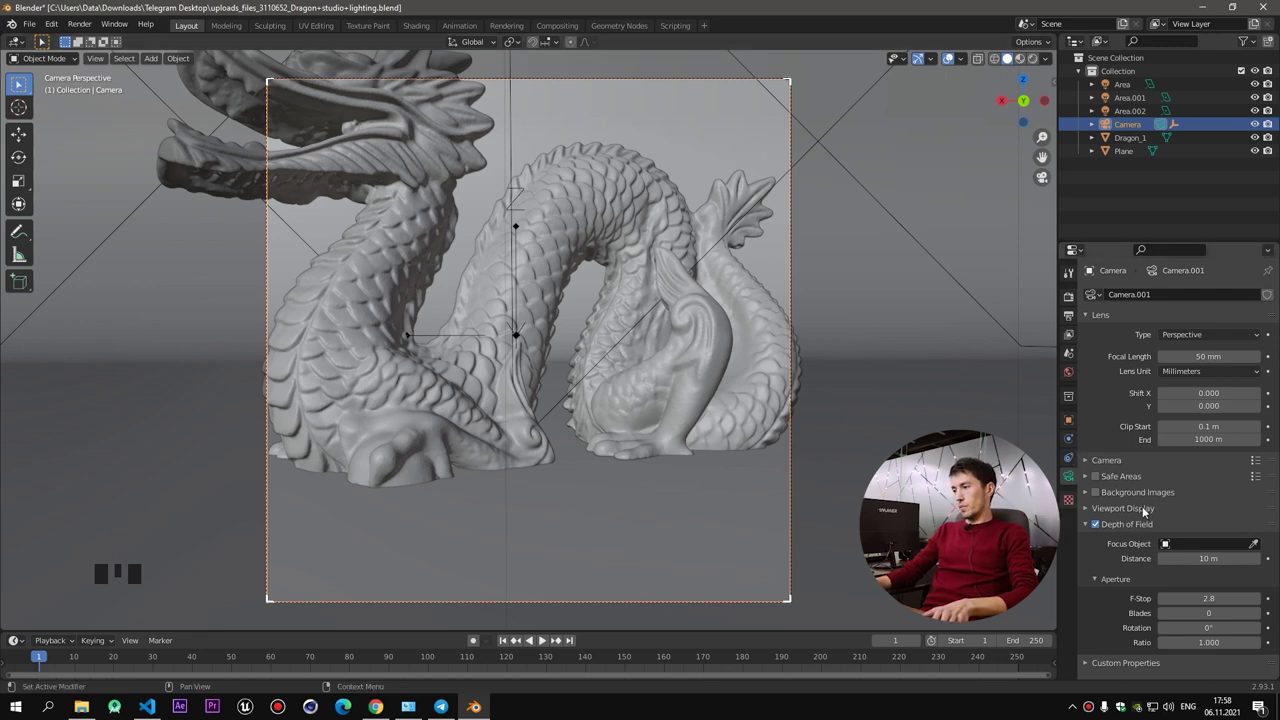
pyautogui.scroll(-3)
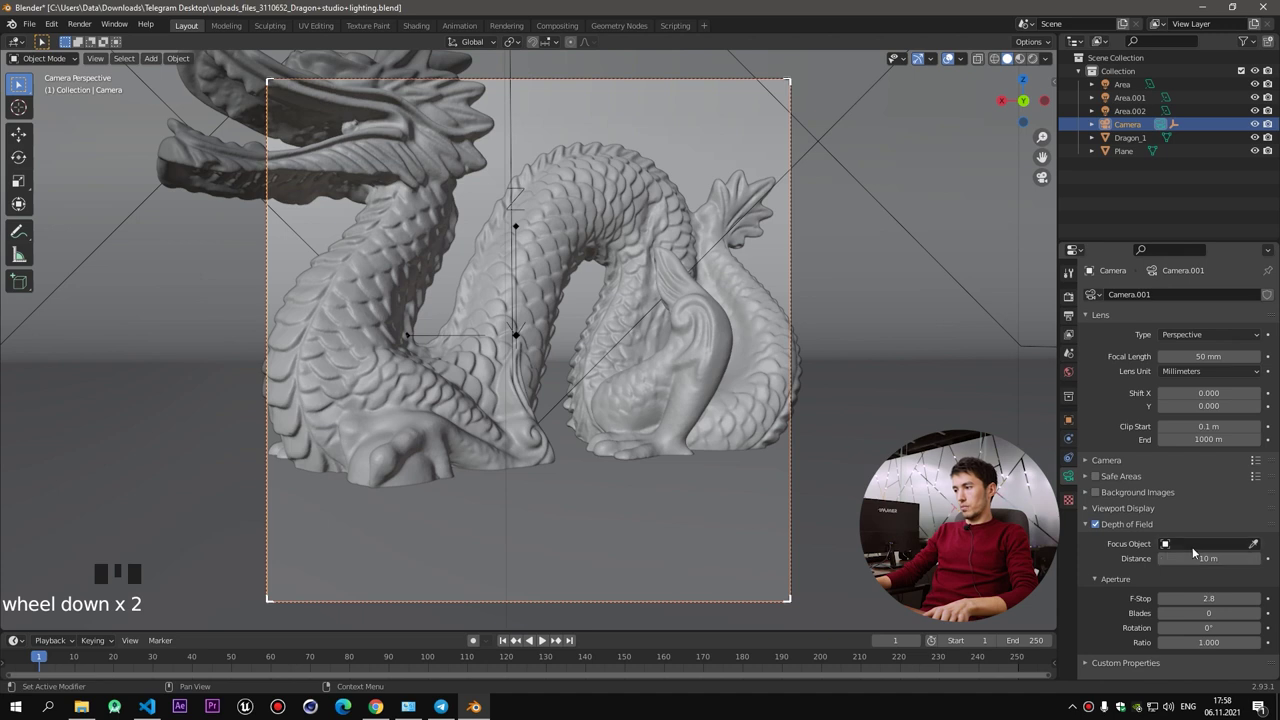
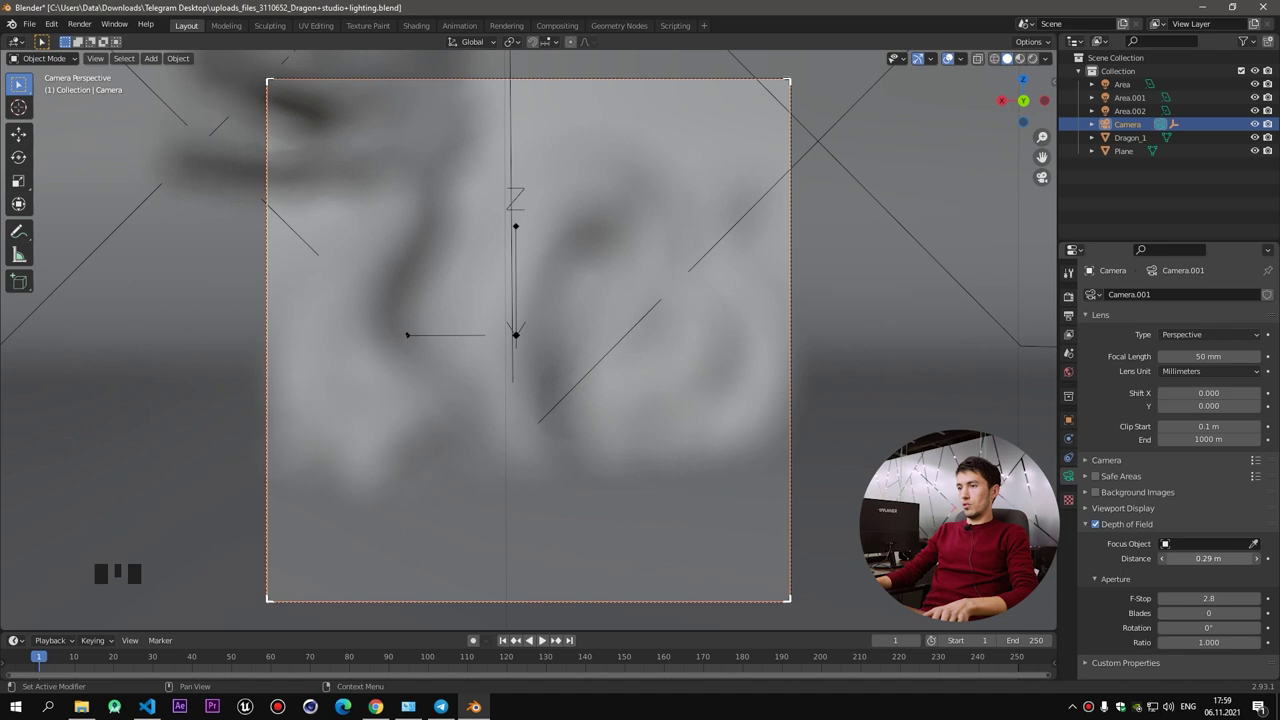
pyautogui.press('ctrl+z')
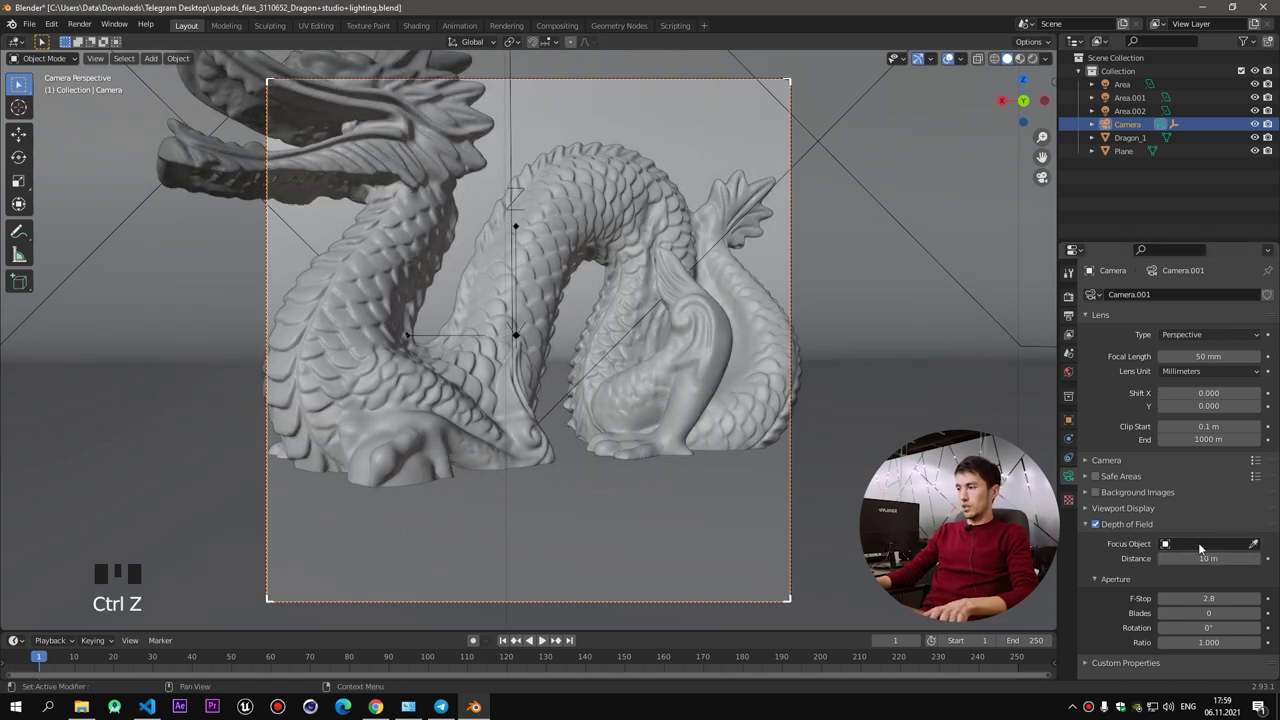
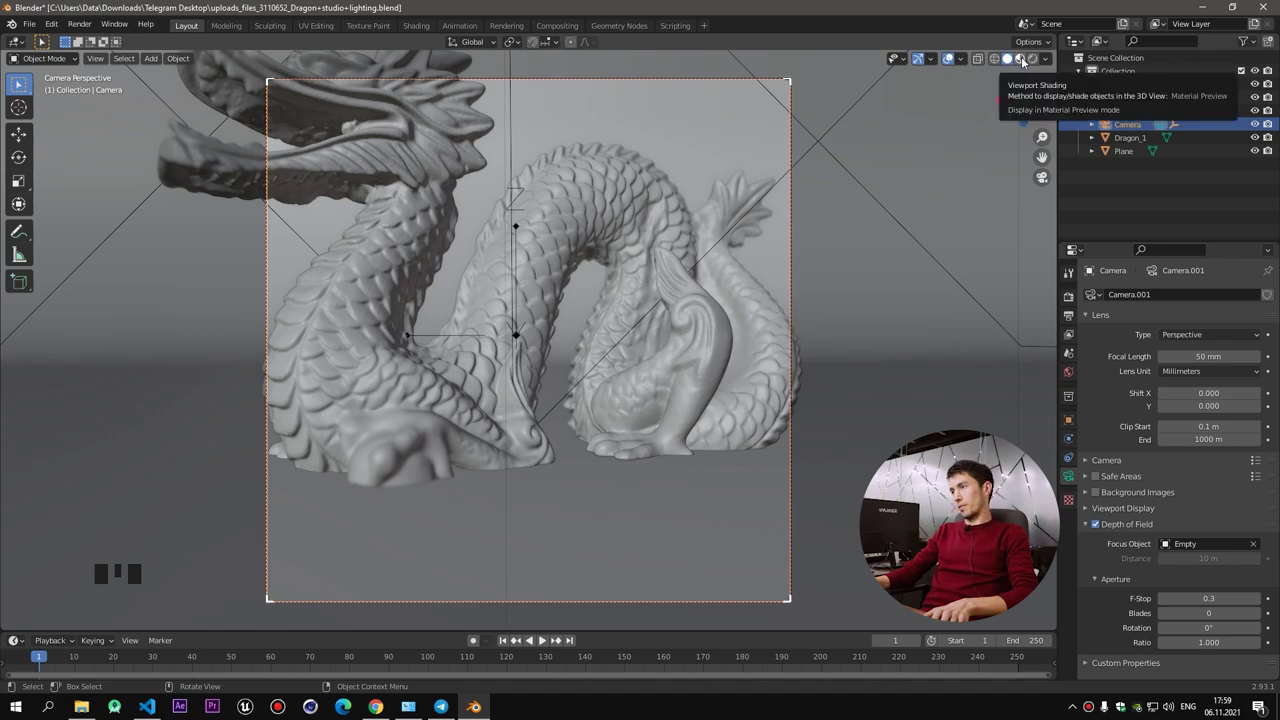
# Switch to material preview and lock Camera to View in the sidebar's View tab
pyautogui.click(1027, 58)
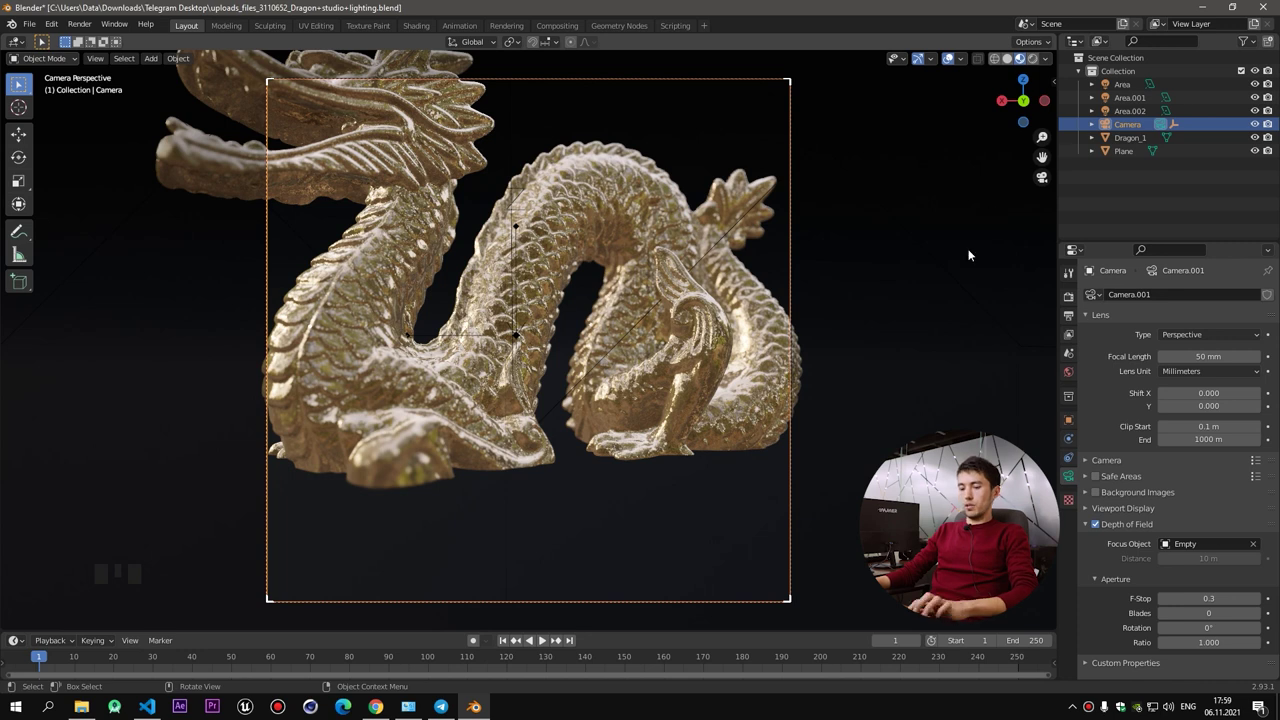
pyautogui.press('n')
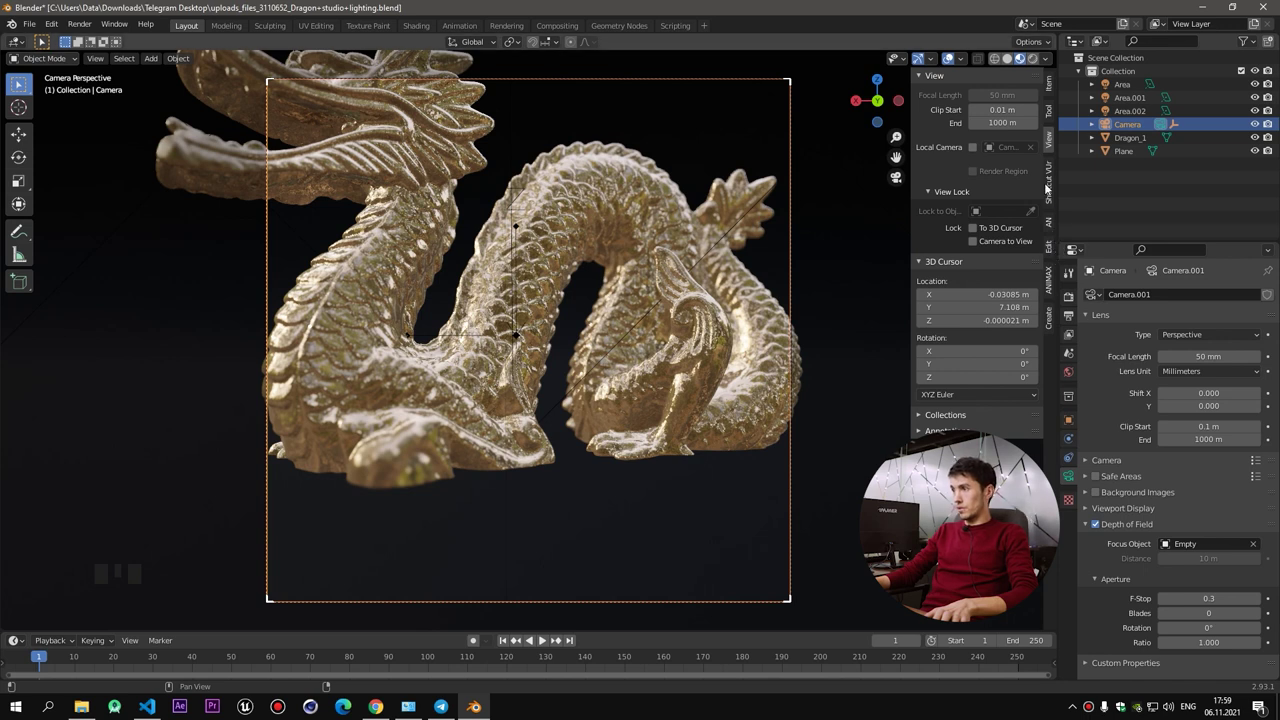
pyautogui.click(1052, 142)
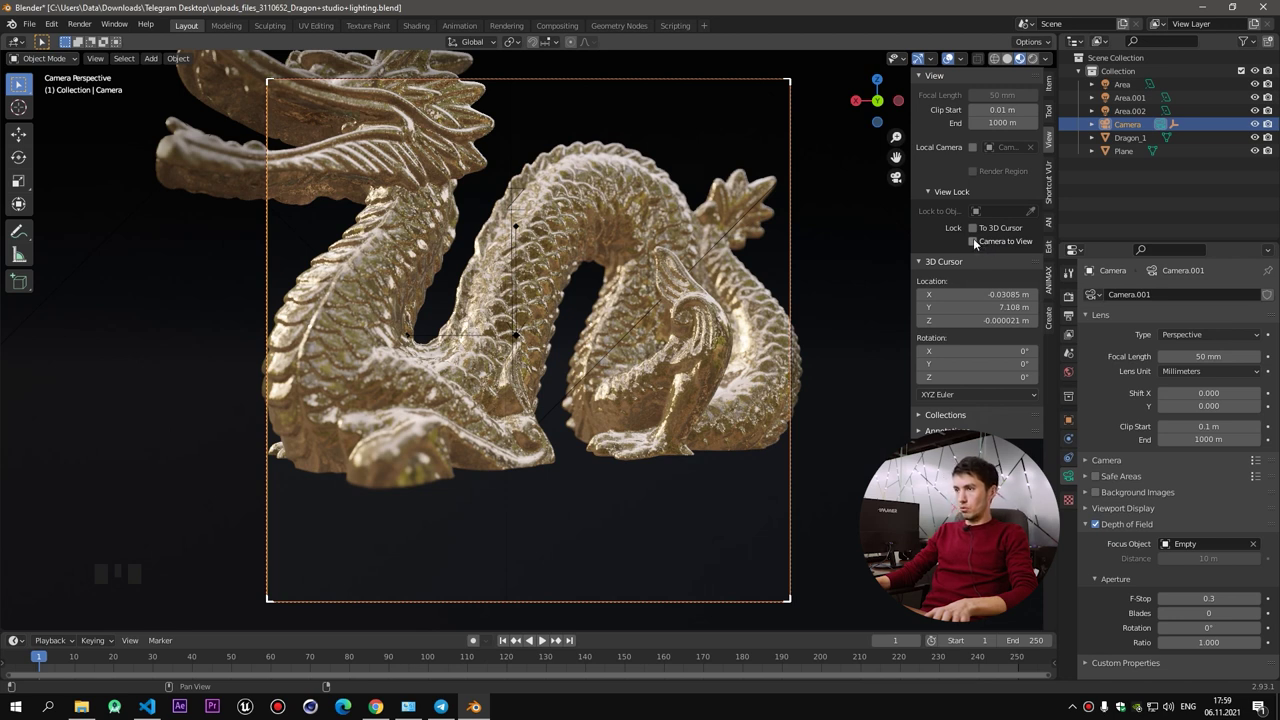
pyautogui.click(976, 241)
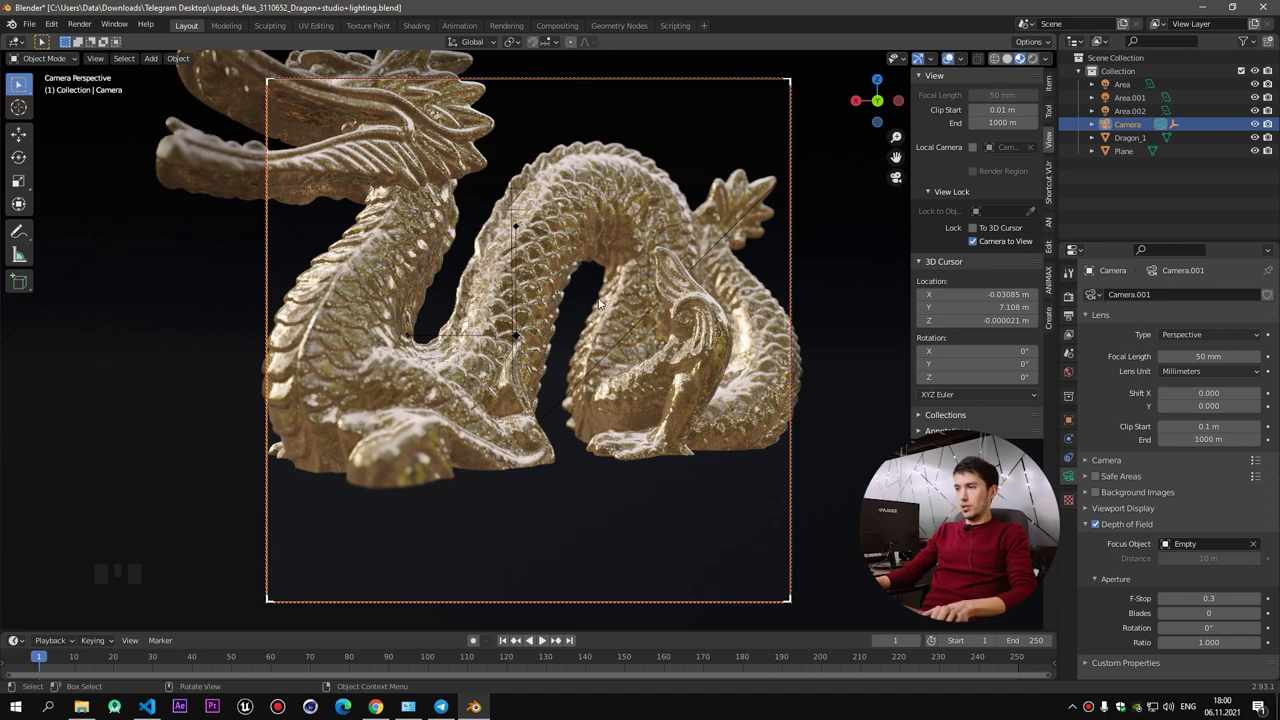
# Frame the dragon in the camera and fly in close to a detail on its body
pyautogui.scroll(3)
pyautogui.moveTo(602, 313); pyautogui.dragTo(562, 334)
pyautogui.scroll(3)
pyautogui.scroll(-3)
pyautogui.scroll(3)
pyautogui.scroll(-3)
pyautogui.click(511, 250)
pyautogui.press('KP_Decimal')
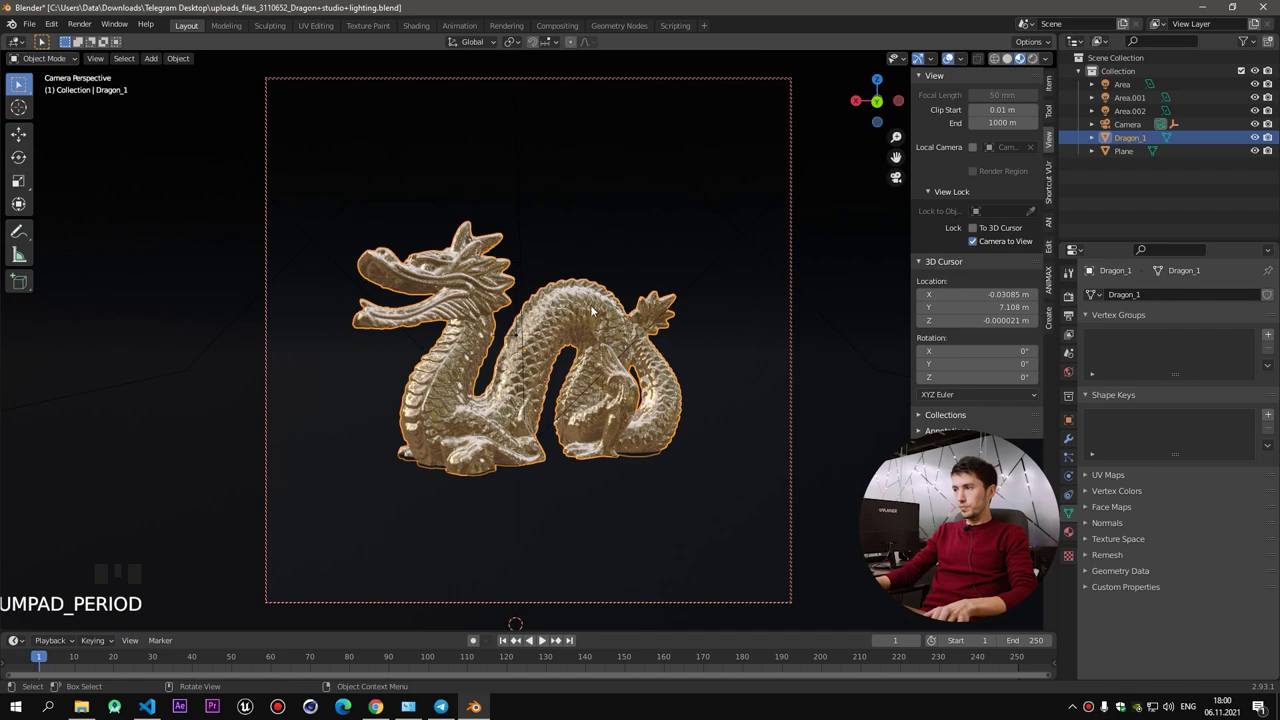
pyautogui.scroll(3)
pyautogui.scroll(3)
pyautogui.moveTo(577, 336); pyautogui.dragTo(522, 336)
pyautogui.scroll(3)
pyautogui.moveTo(586, 349); pyautogui.dragTo(1124, 152)
# Select the focus Empty in the outliner and settle the camera on a shallow-focus close-up angle
pyautogui.click(1124, 152)
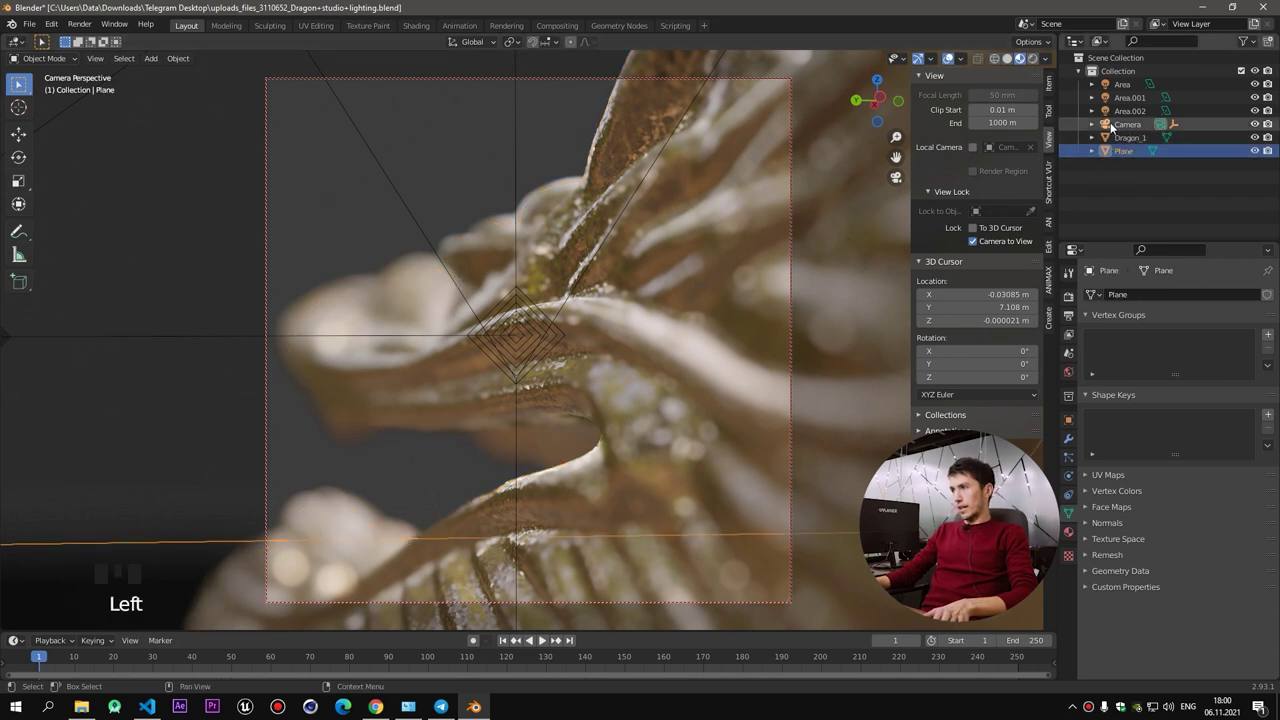
pyautogui.moveTo(1125, 134); pyautogui.dragTo(1093, 134)
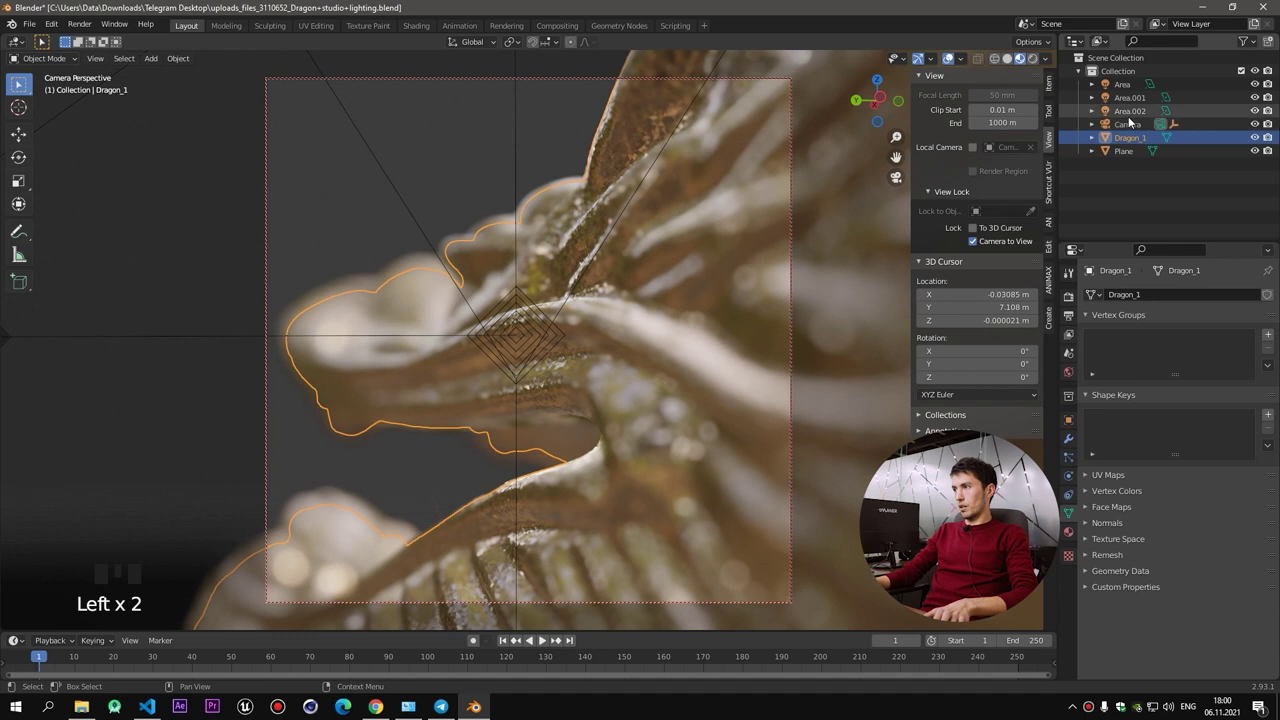
pyautogui.click(1126, 127)
pyautogui.click(1097, 125)
pyautogui.click(1140, 152)
pyautogui.click(1260, 149)
pyautogui.click(1097, 124)
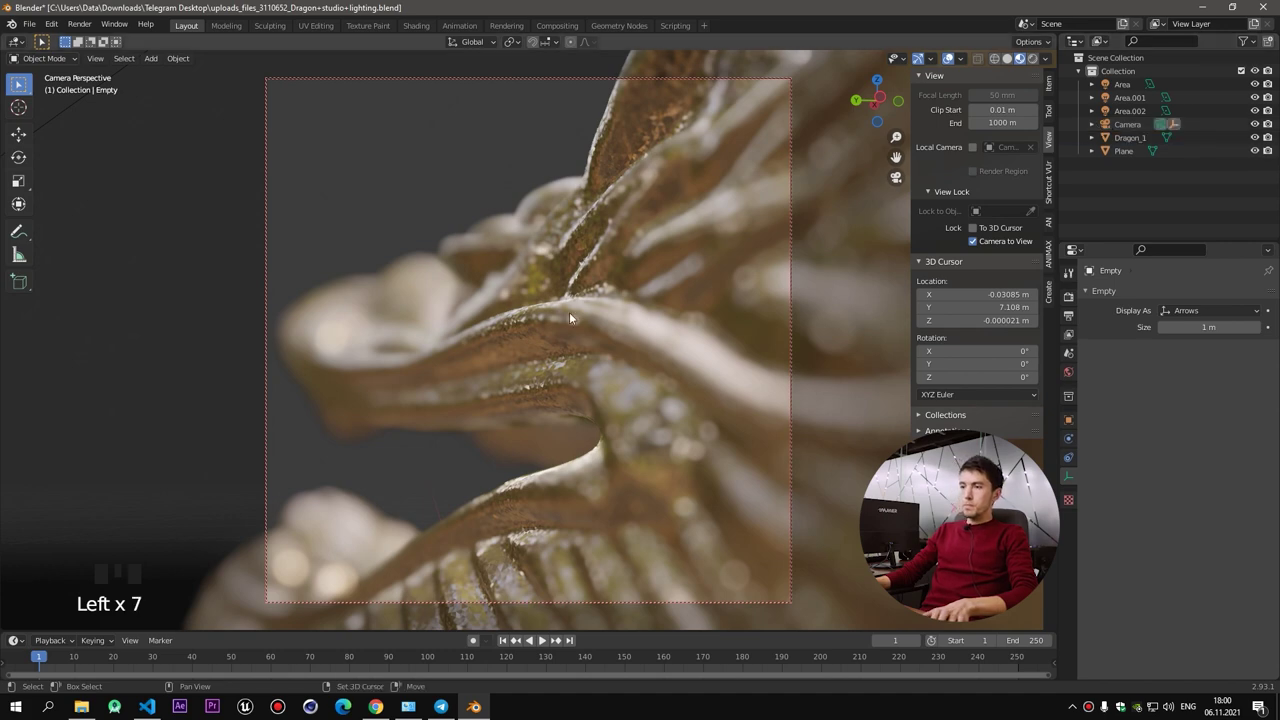
pyautogui.moveTo(601, 318); pyautogui.dragTo(709, 305)
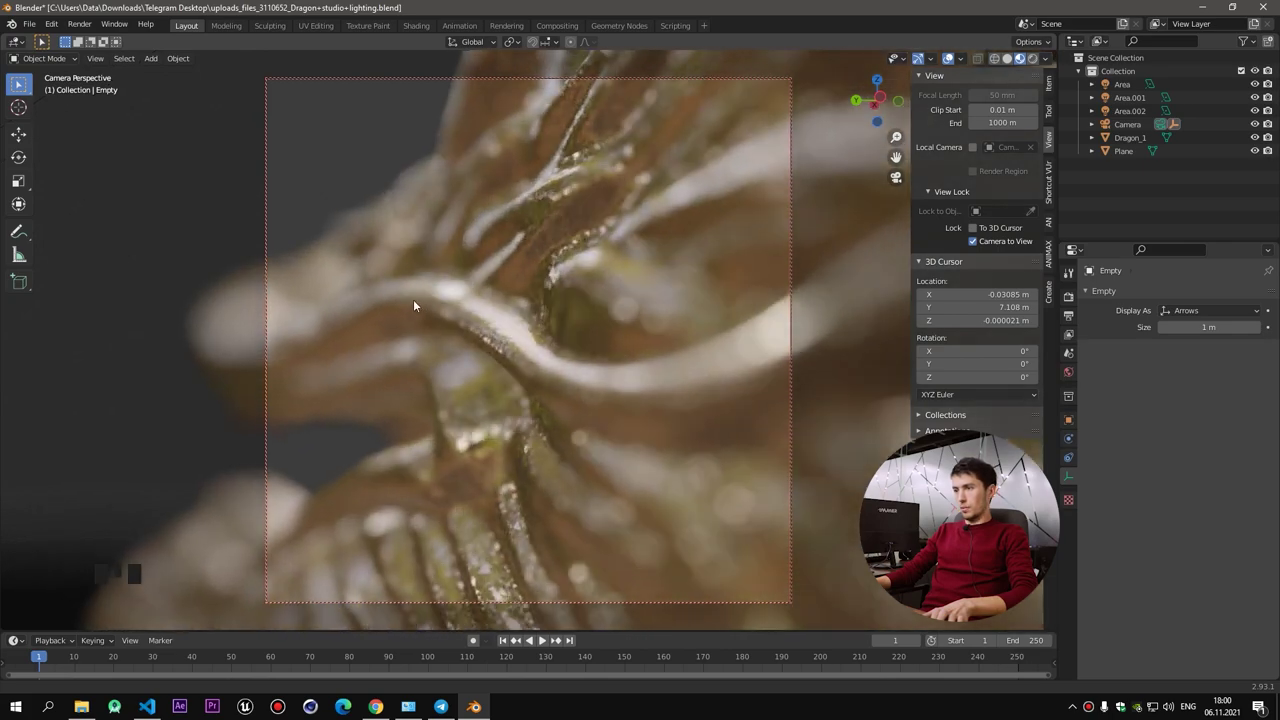
pyautogui.moveTo(586, 344); pyautogui.dragTo(560, 314)
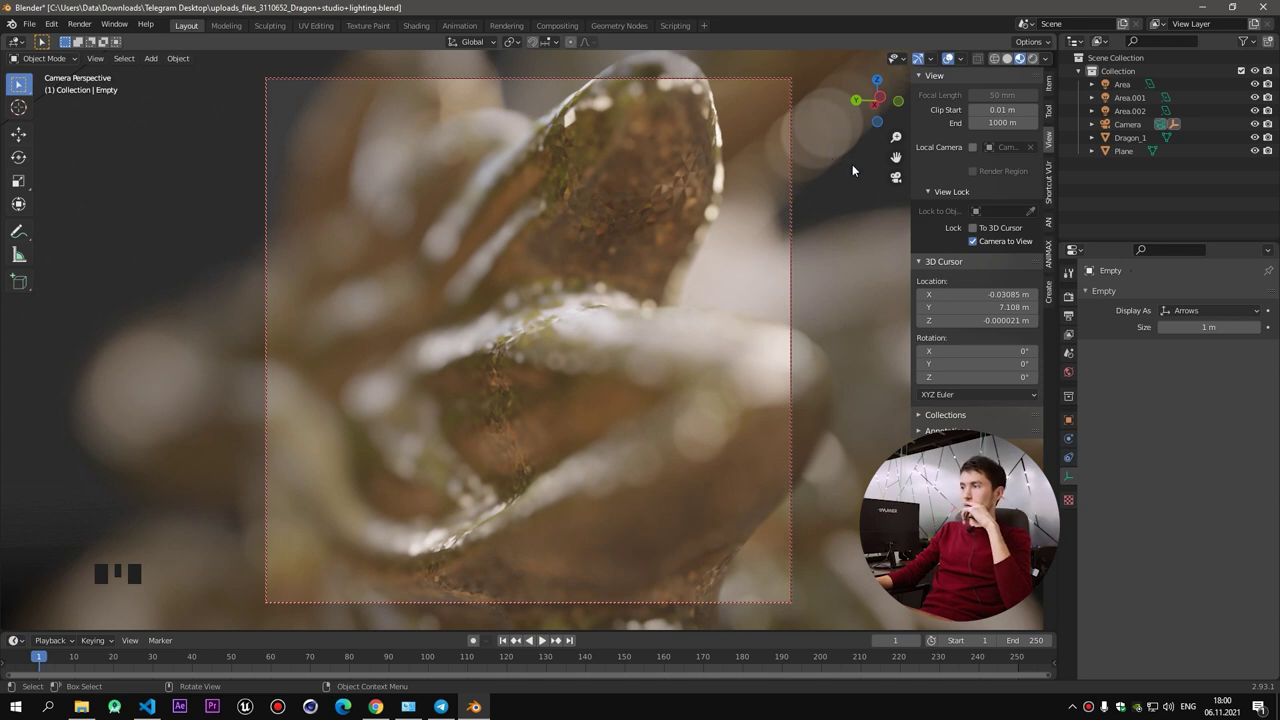
# Select the Camera and scroll to its Depth of Field aperture settings for the blade count
pyautogui.click(1140, 544)
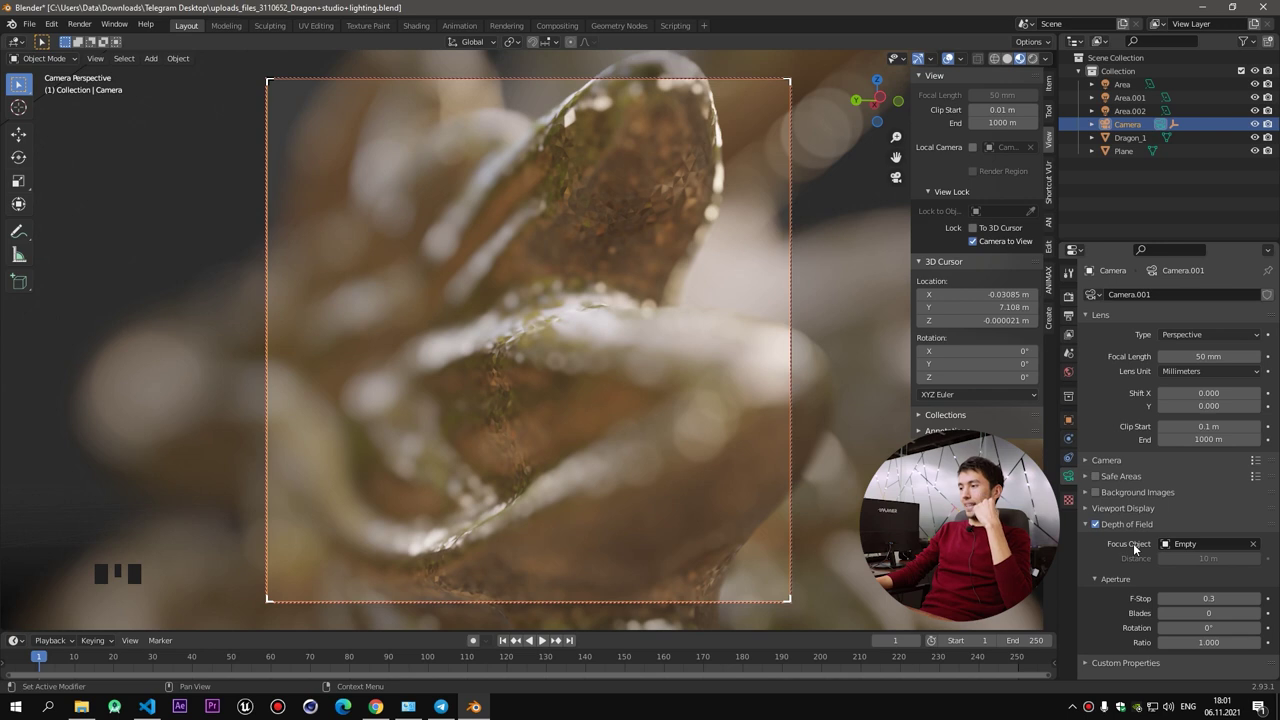
pyautogui.scroll(-3)
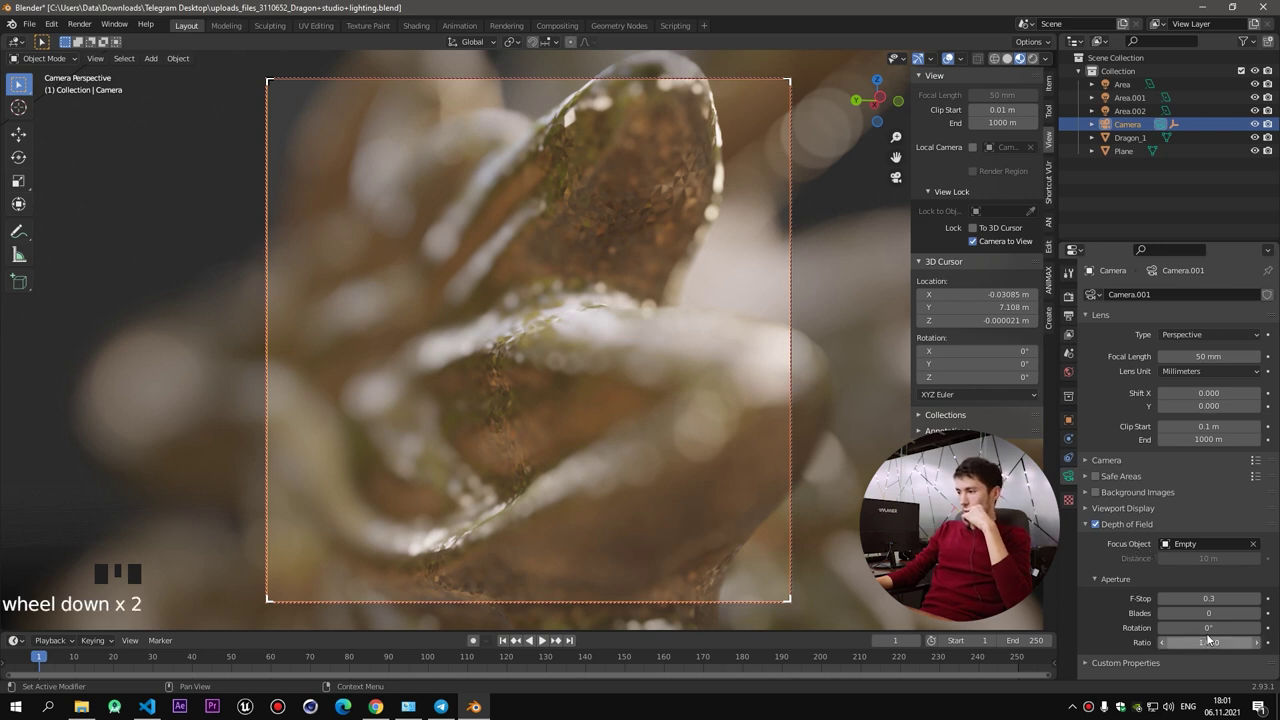
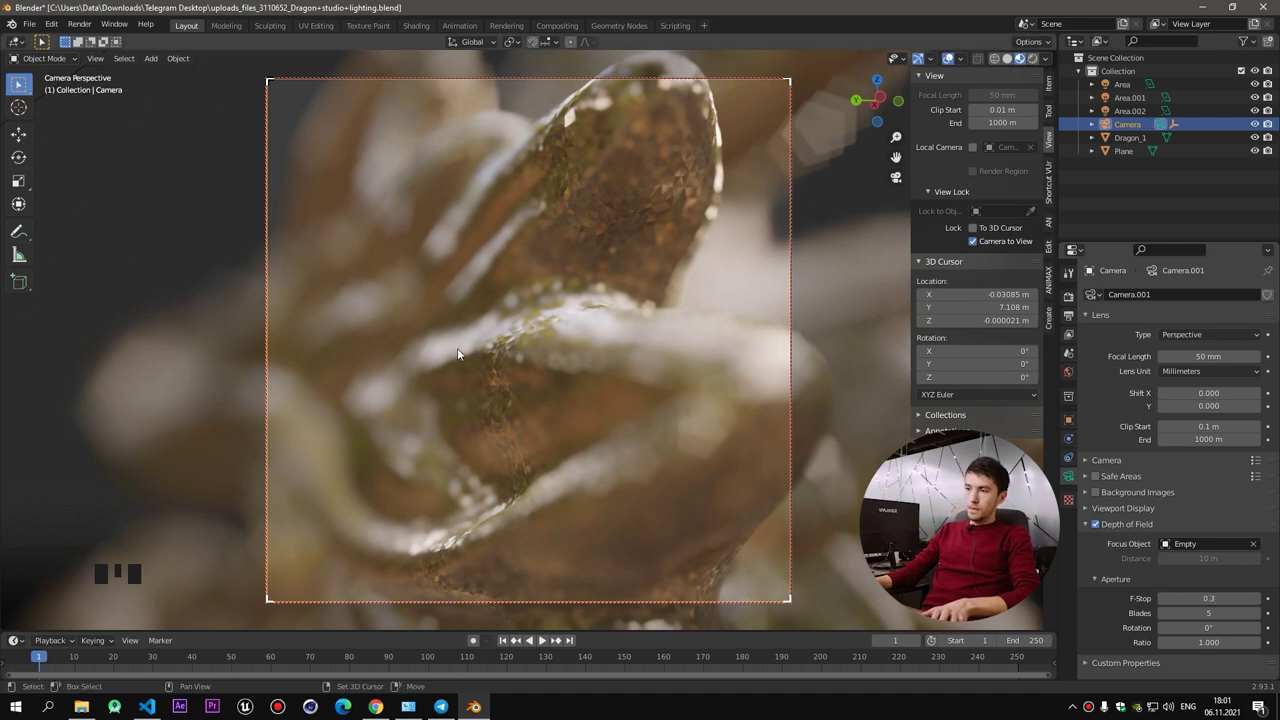
# Orbit, pan and zoom the camera around the dragon's head, face and scales for extreme close-ups
pyautogui.moveTo(595, 367); pyautogui.dragTo(674, 395)
pyautogui.scroll(-3)
pyautogui.moveTo(677, 425); pyautogui.dragTo(549, 406)
pyautogui.scroll(3)
pyautogui.moveTo(522, 352); pyautogui.dragTo(492, 339)
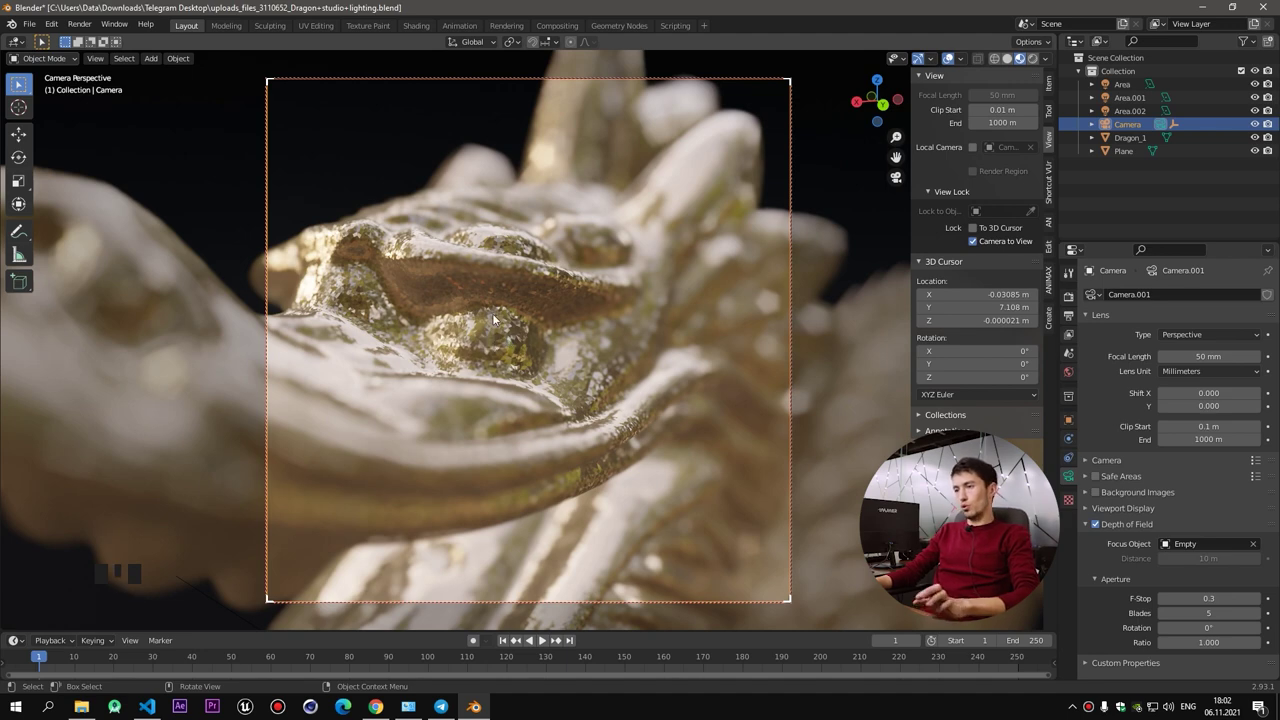
pyautogui.moveTo(523, 342); pyautogui.dragTo(73, 18)
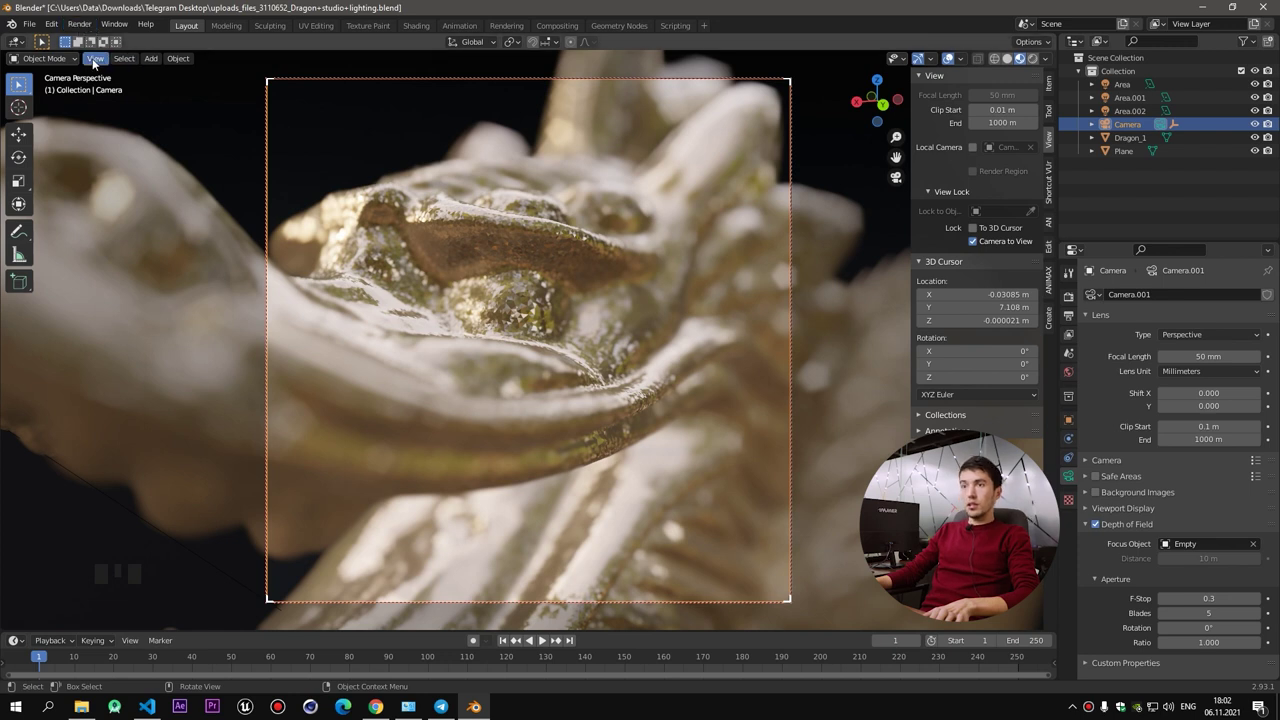
pyautogui.moveTo(100, 59); pyautogui.dragTo(189, 227)
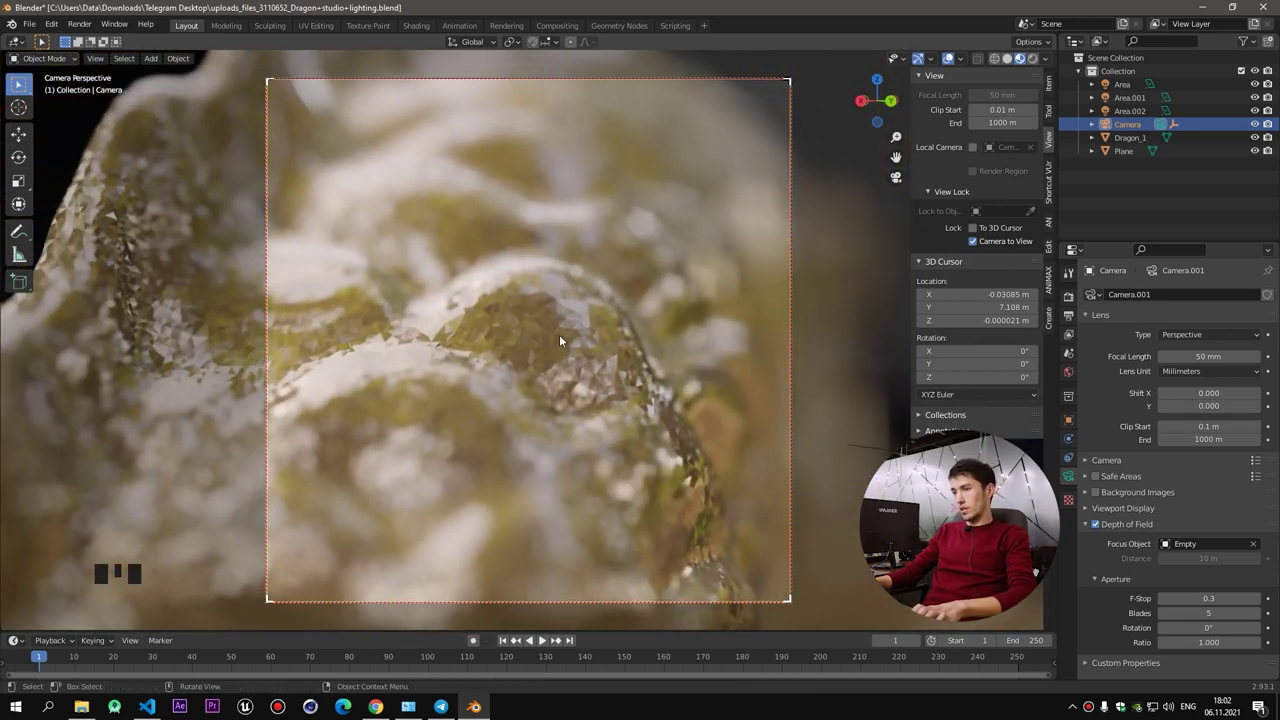
# Enable Auto Smooth normals on Dragon_1 and pull the camera back to frame its neck
pyautogui.click(430, 330)
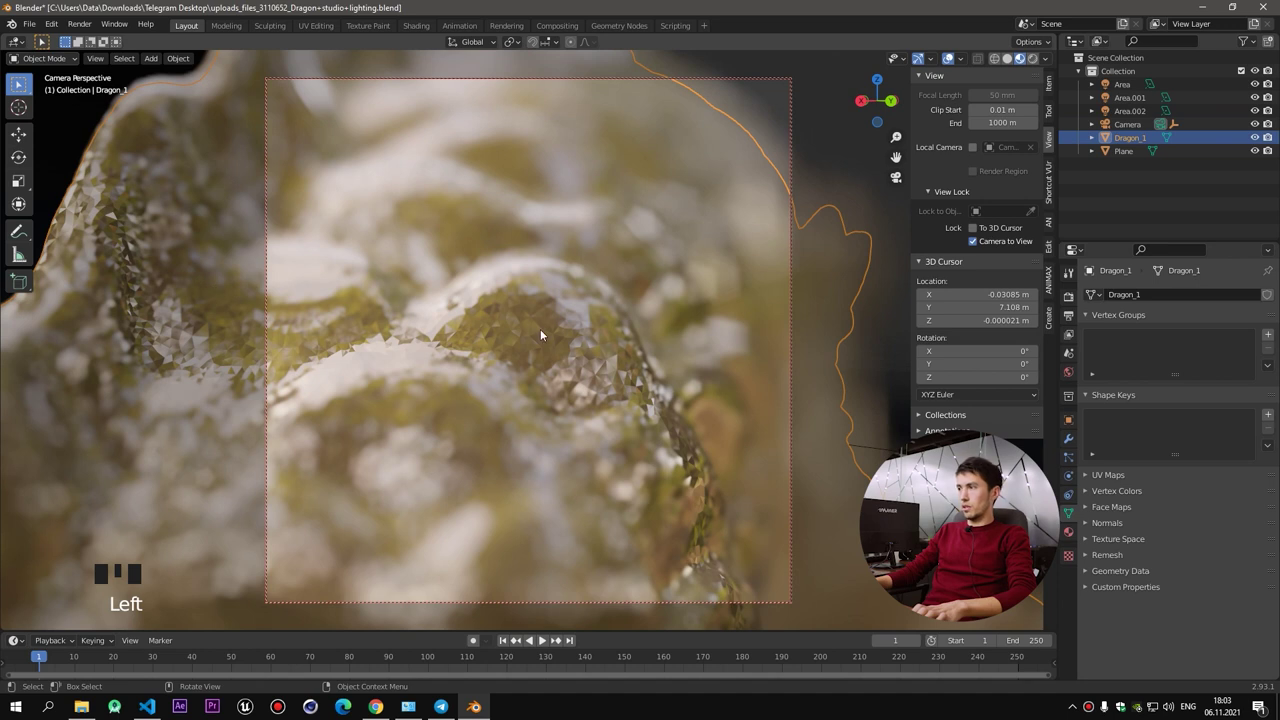
pyautogui.moveTo(507, 310); pyautogui.dragTo(1093, 525)
pyautogui.moveTo(1093, 525); pyautogui.dragTo(1166, 543)
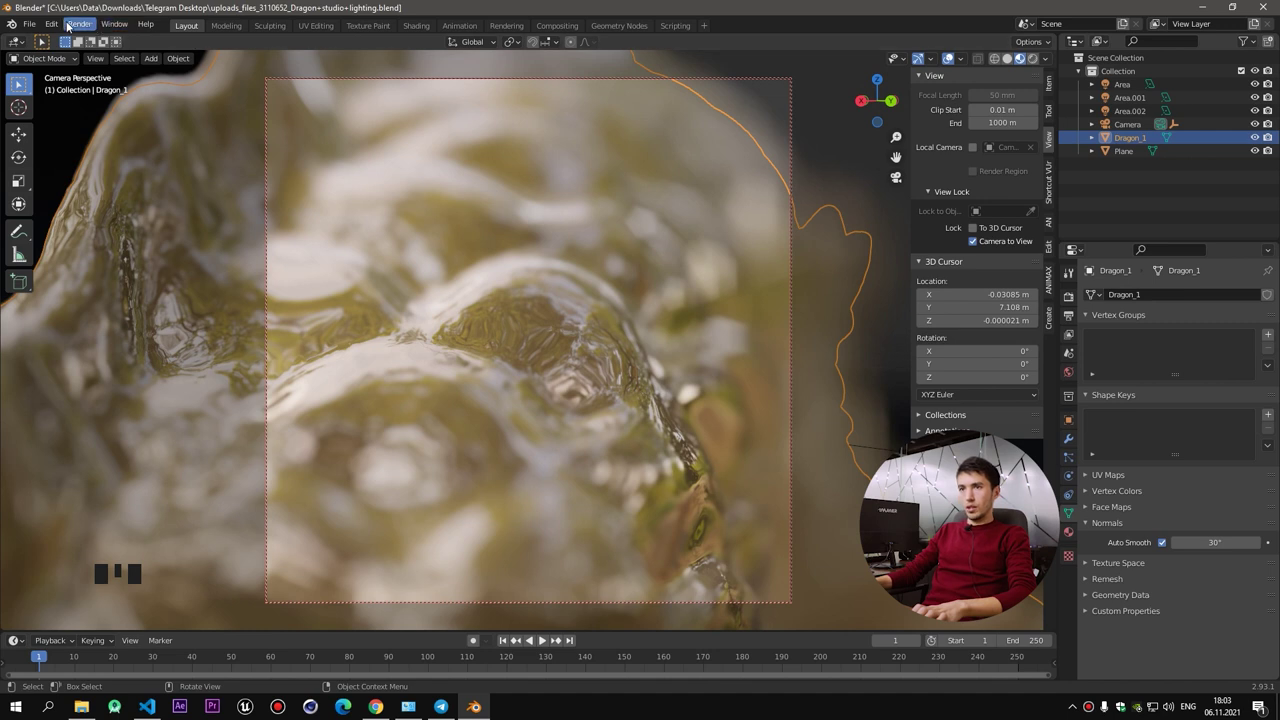
pyautogui.moveTo(99, 61); pyautogui.dragTo(167, 164)
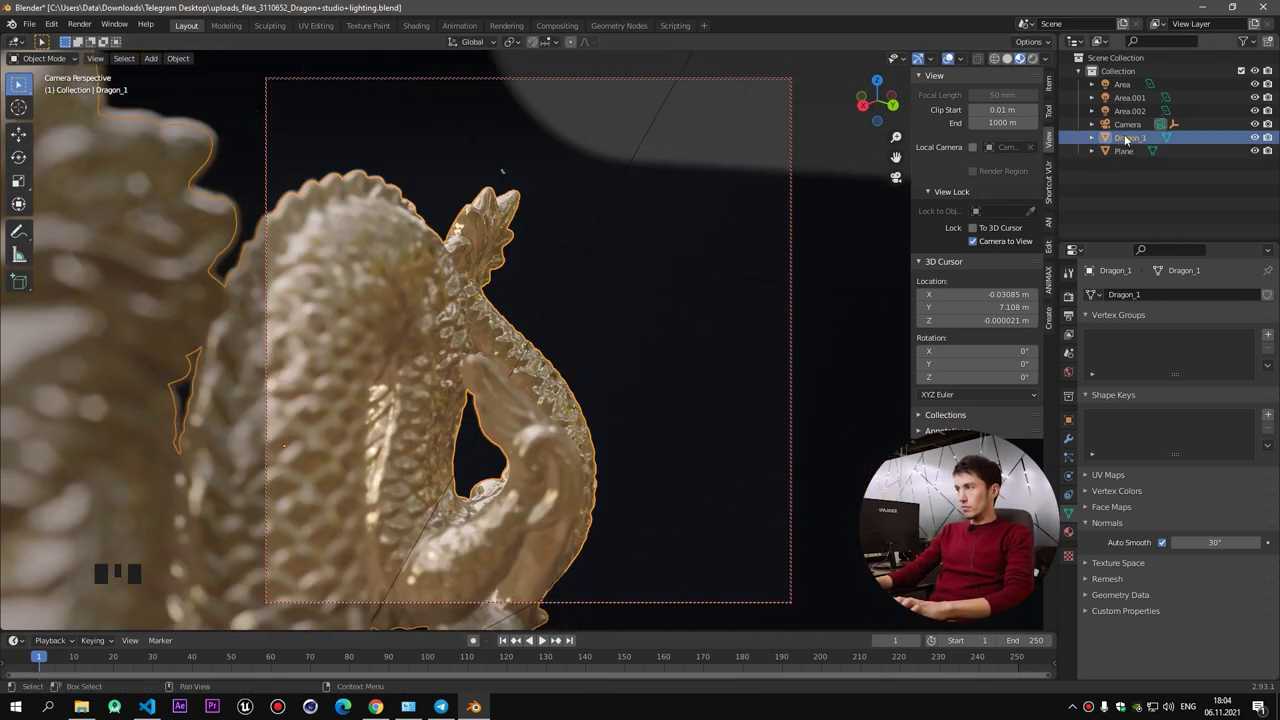
# Keyframe the camera location at frame 1, then move to a head close-up at frame 200
pyautogui.click(1130, 138)
pyautogui.click(1125, 127)
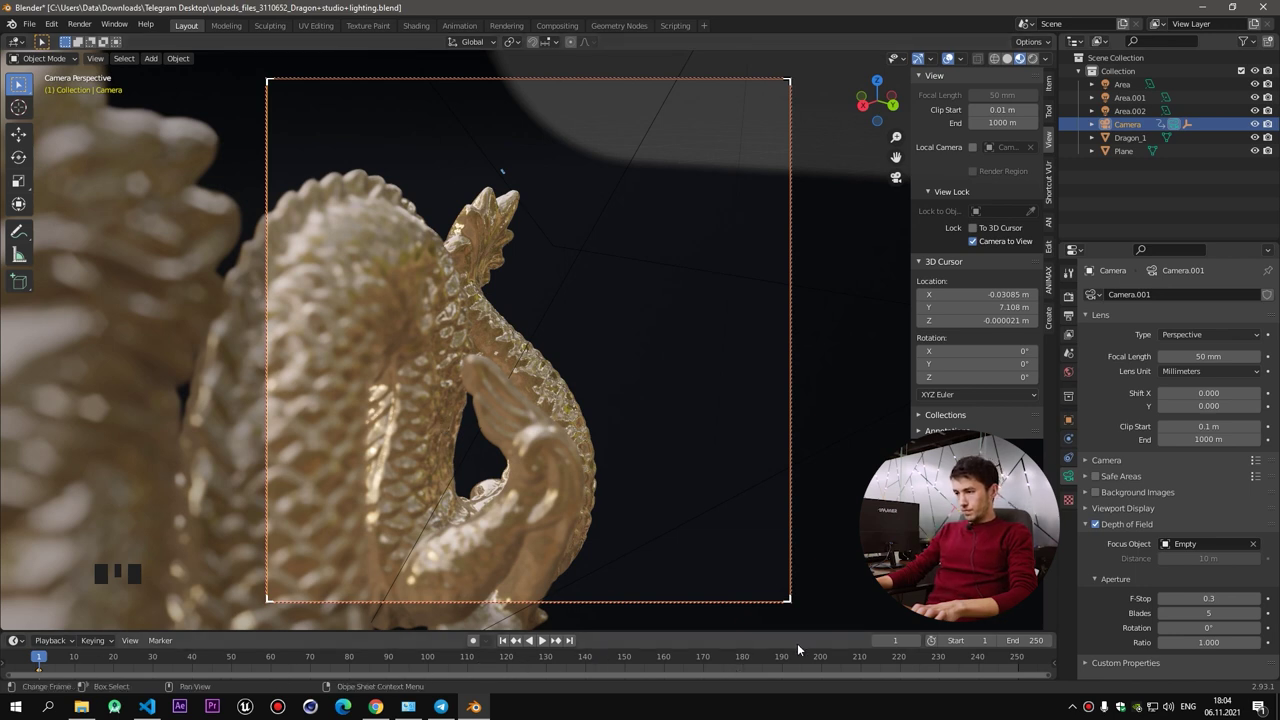
pyautogui.moveTo(828, 655); pyautogui.dragTo(817, 304)
pyautogui.moveTo(712, 335); pyautogui.dragTo(567, 322)
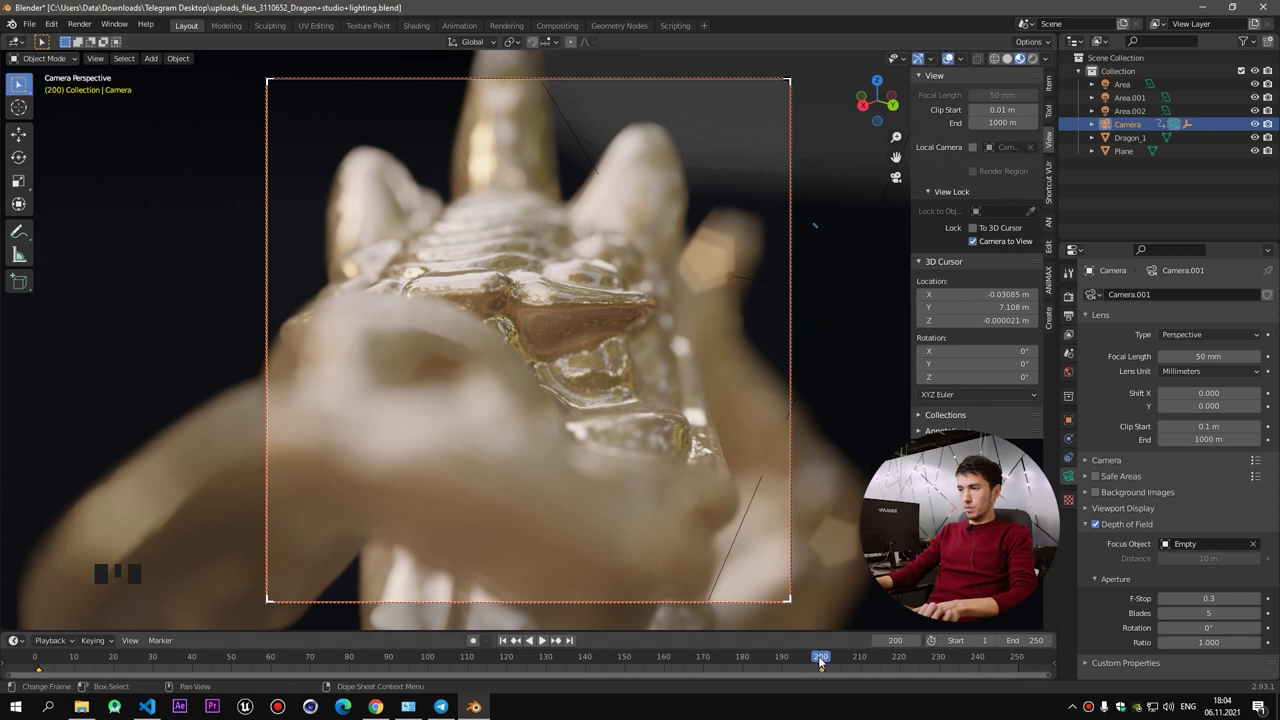
# Return to the start of the timeline and play back the camera fly-in animation
pyautogui.moveTo(803, 657); pyautogui.dragTo(58, 635)
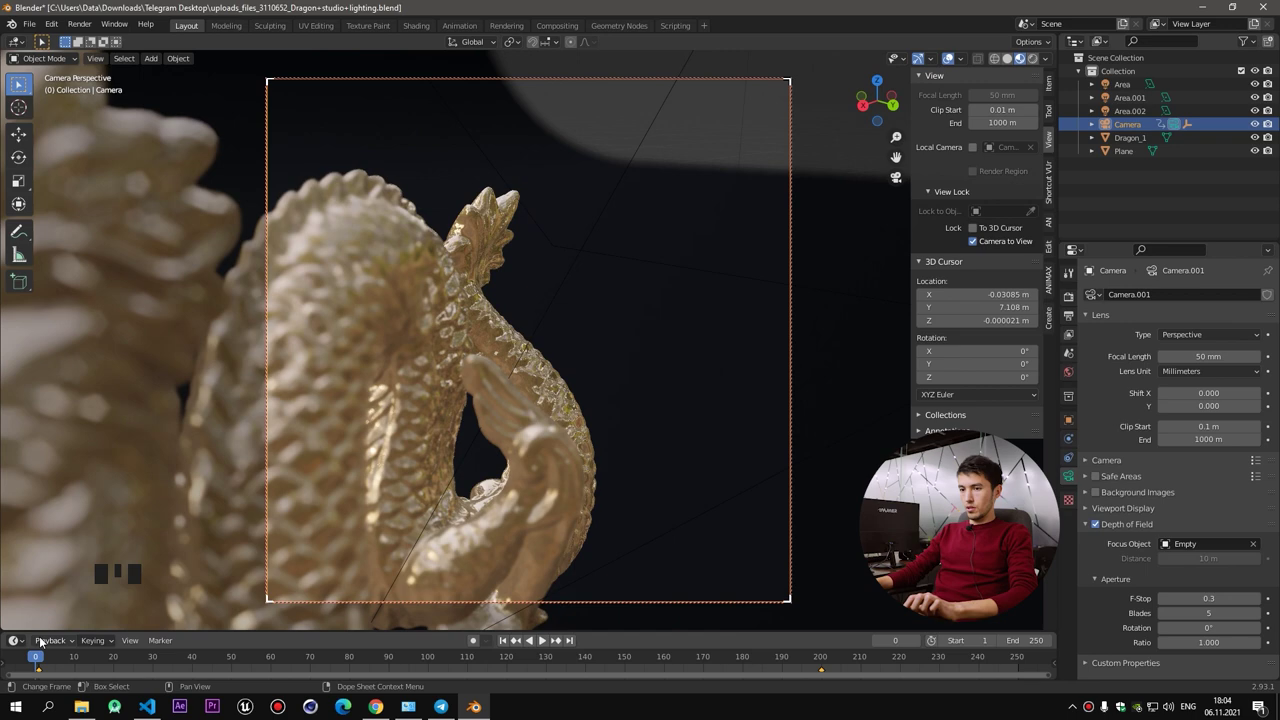
pyautogui.moveTo(43, 652); pyautogui.dragTo(642, 467)
pyautogui.press('space')
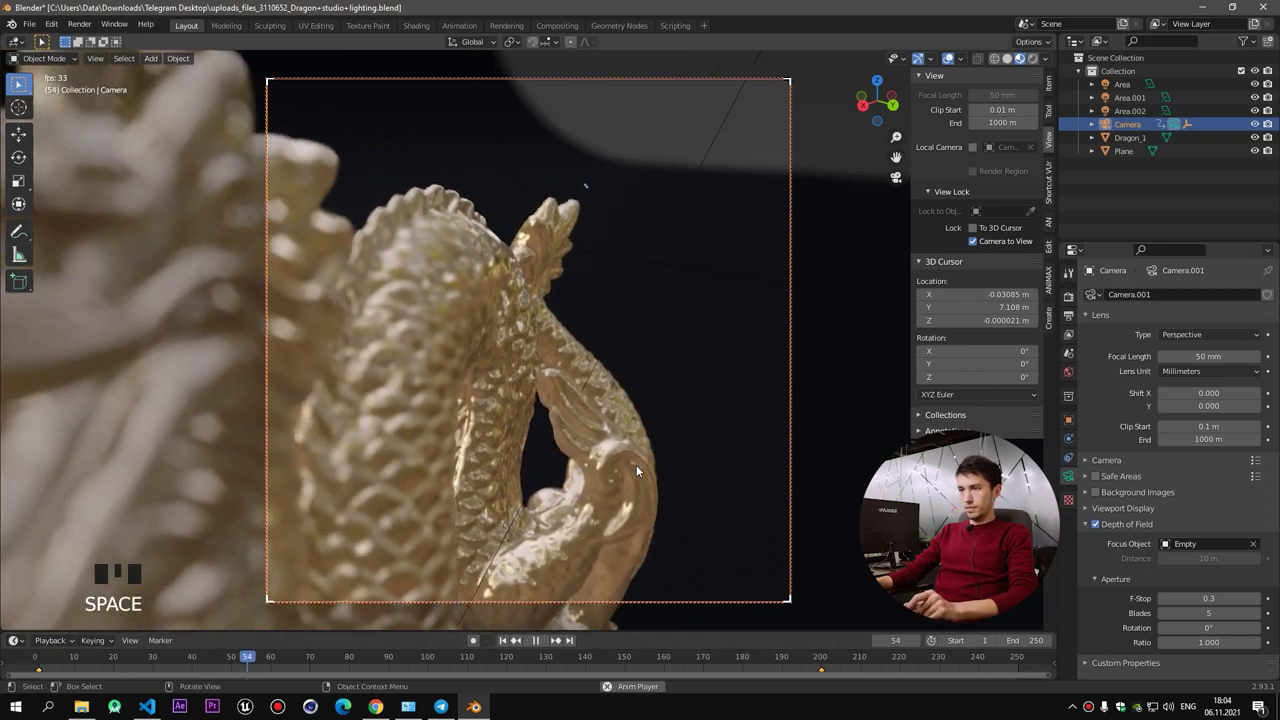